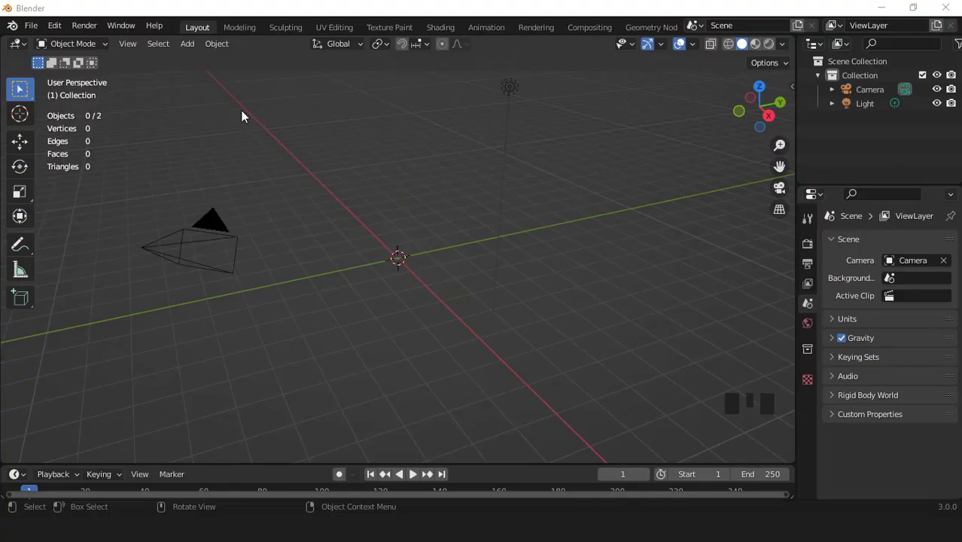
# Step: Add a cube to the empty scene and begin stretching it sideways along X
pyautogui.moveTo(192, 52); pyautogui.dragTo(490, 310)
pyautogui.scroll(3)
pyautogui.scroll(3)
pyautogui.click(491, 313)
pyautogui.press('KP_1')
pyautogui.press('s')
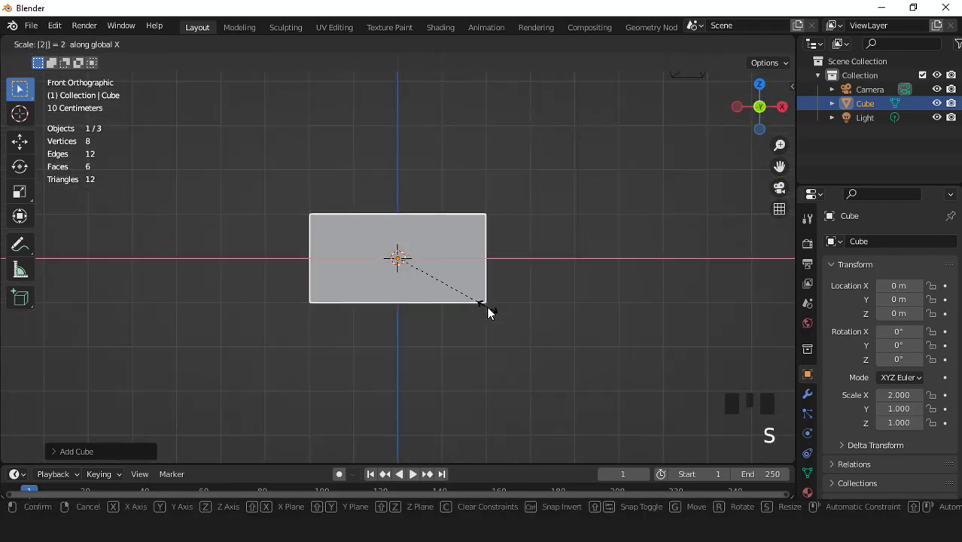
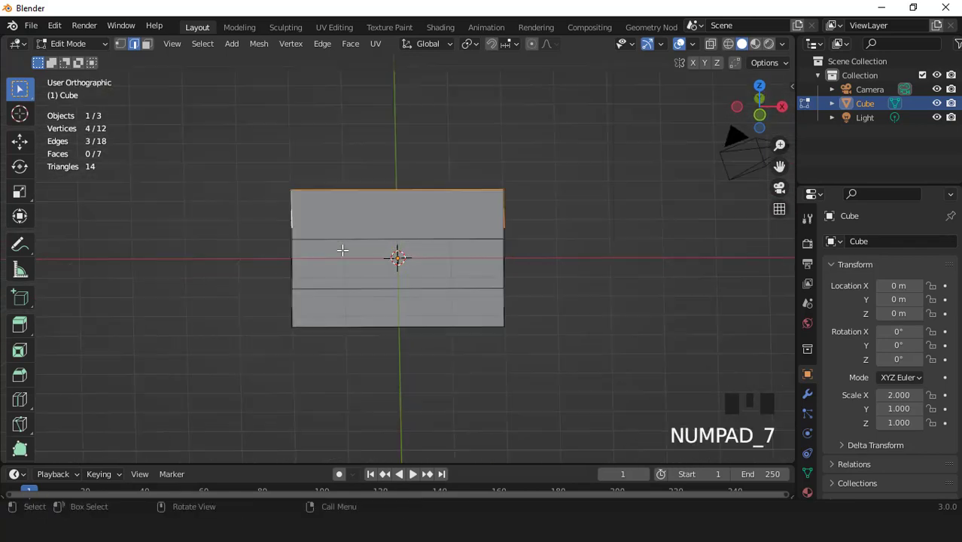
# Step: Scale the top edge loop outward and shift it toward the back to flare the shell
pyautogui.press('s')
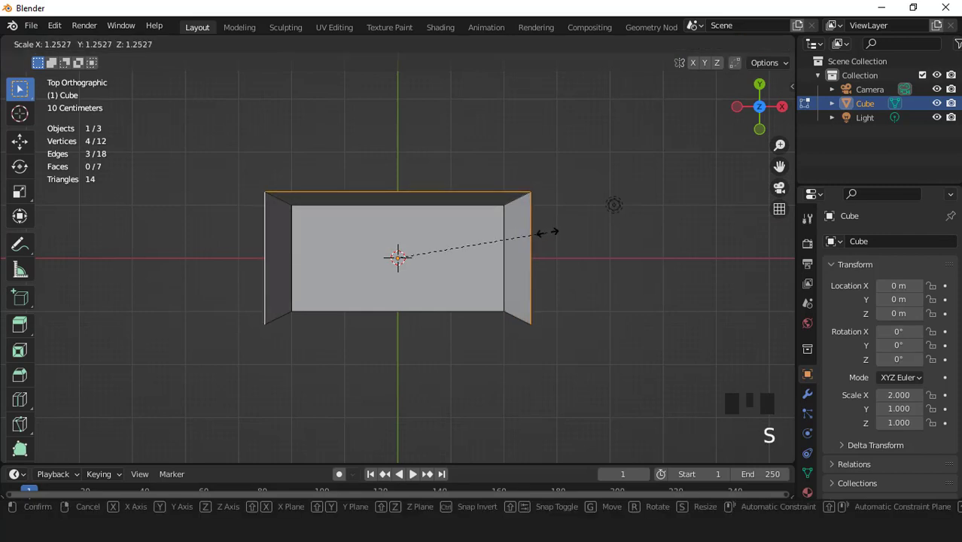
pyautogui.scroll(3)
pyautogui.press('g')
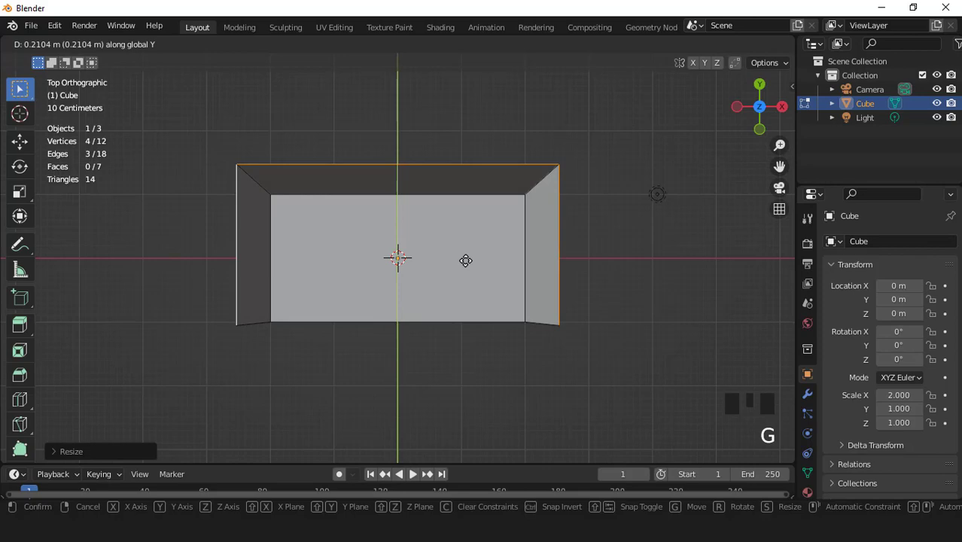
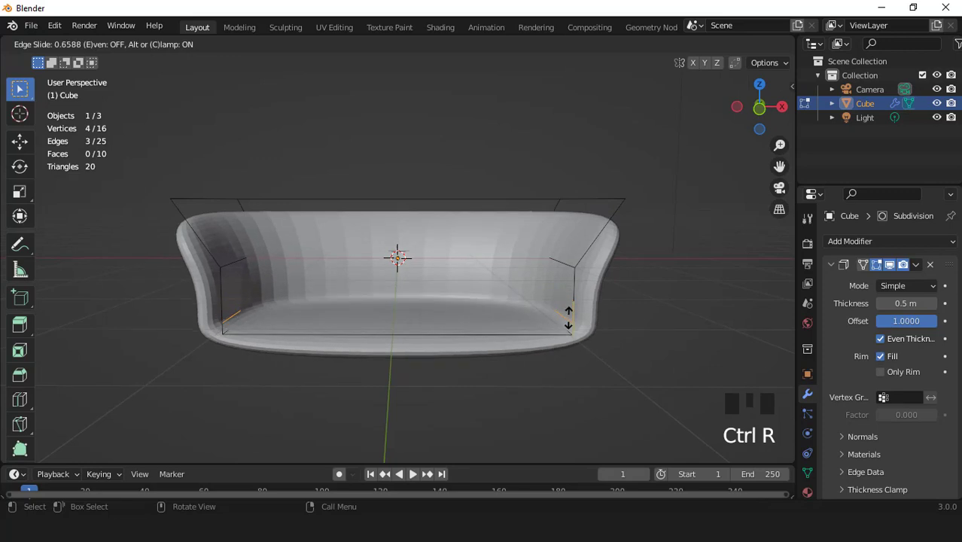
# Step: Raise the backrest's top edge vertically after inspecting the shell from the side
pyautogui.press('Tab')
pyautogui.moveTo(499, 265); pyautogui.dragTo(458, 271)
pyautogui.moveTo(459, 271); pyautogui.dragTo(934, 304)
pyautogui.moveTo(925, 267); pyautogui.dragTo(561, 261)
pyautogui.middleClick(562, 260)
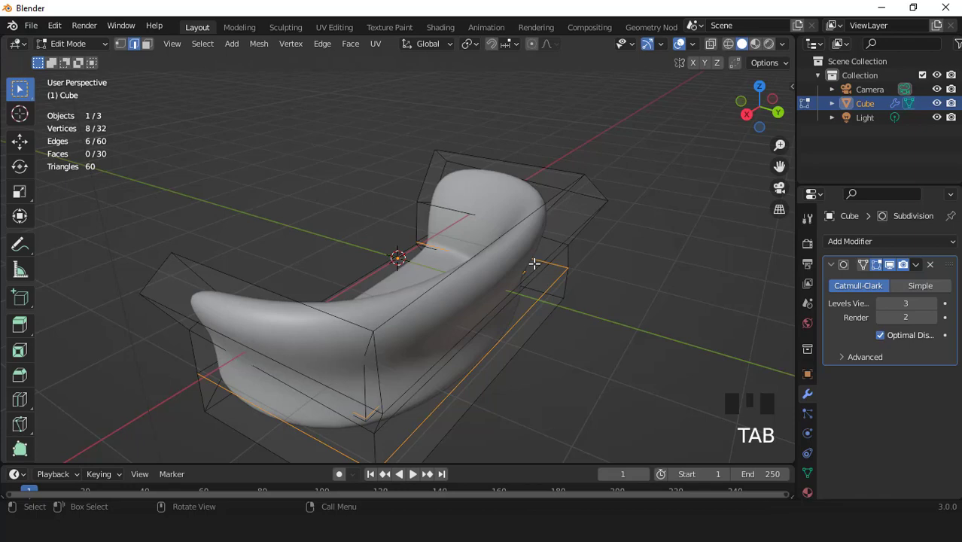
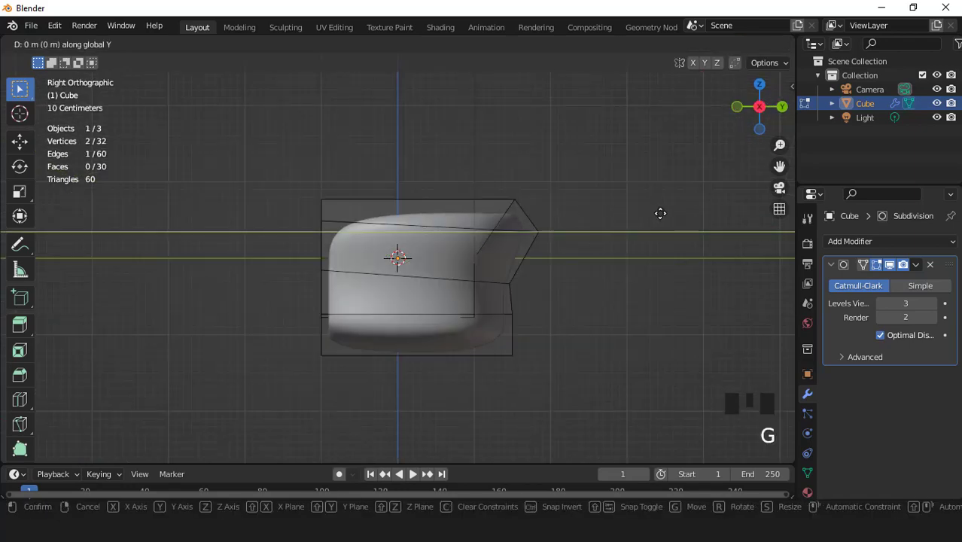
pyautogui.press('g')
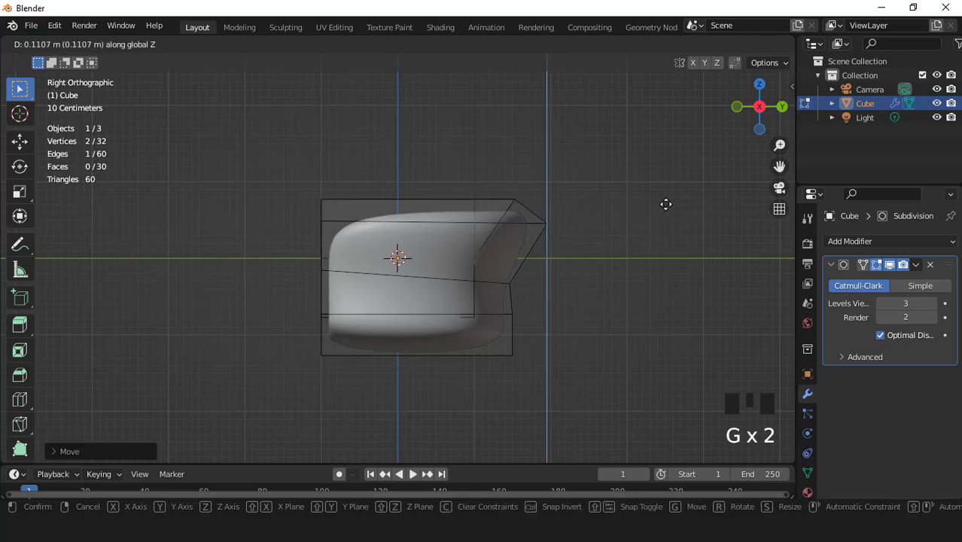
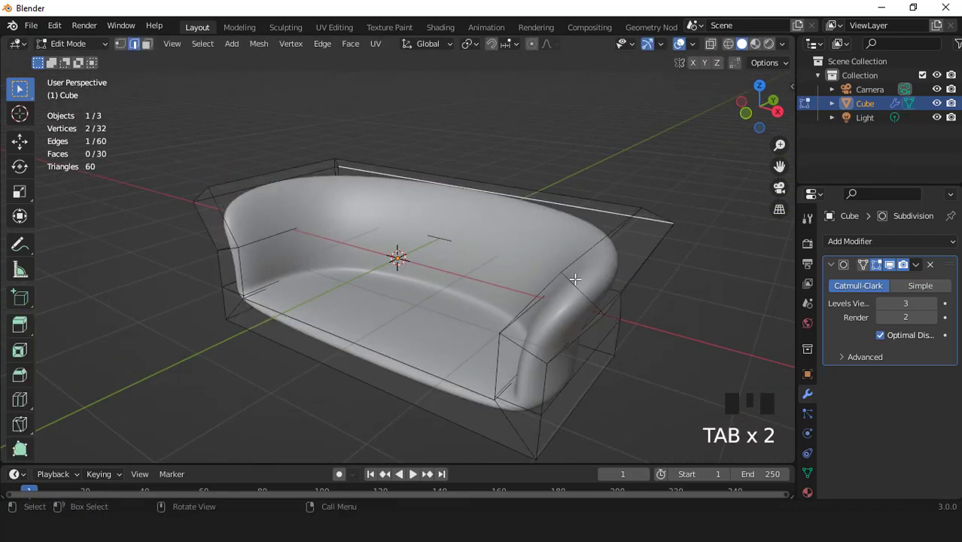
pyautogui.press('ctrl+r')
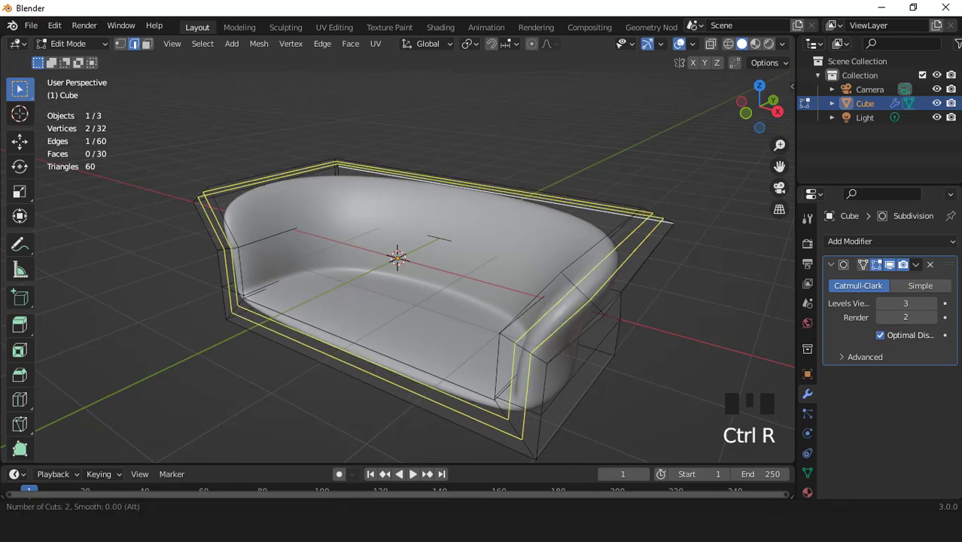
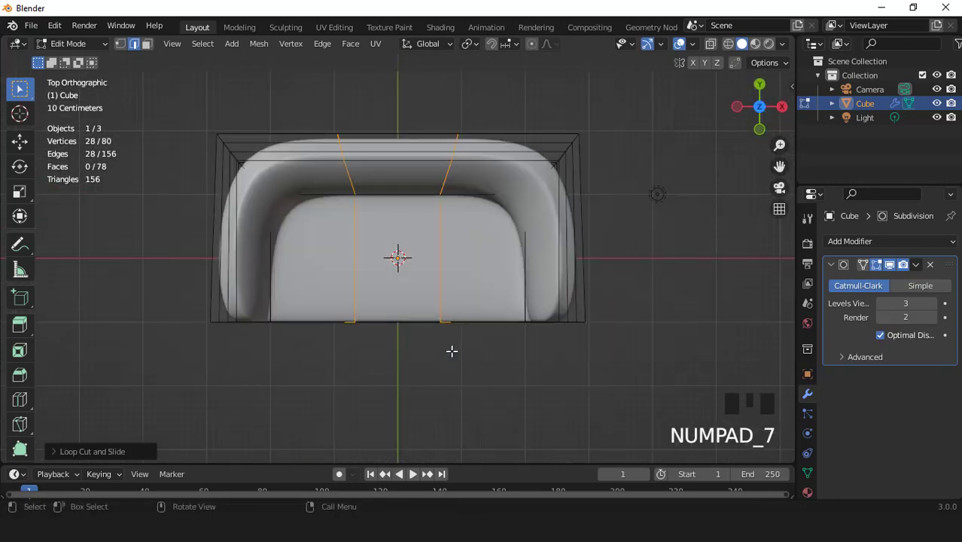
# Step: Finish the base edge loops, leave Edit Mode and inspect the smoothed sofa from the side
pyautogui.press('Tab')
pyautogui.press('Tab')
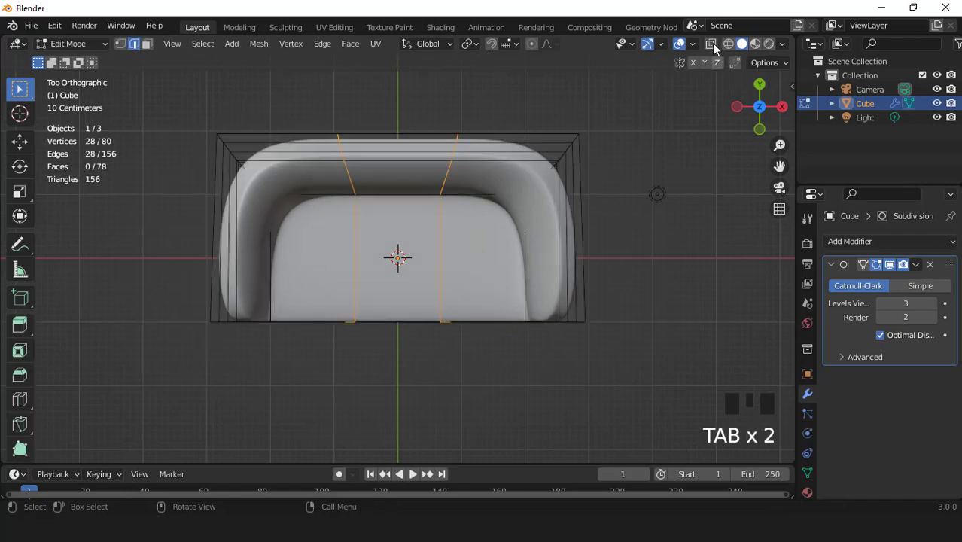
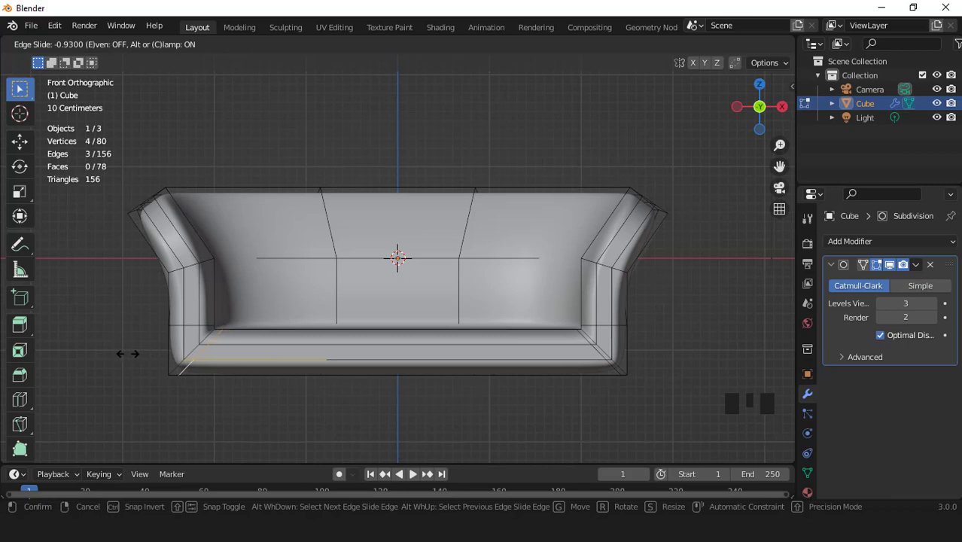
pyautogui.scroll(-3)
pyautogui.press('Tab')
pyautogui.moveTo(434, 322); pyautogui.dragTo(286, 258)
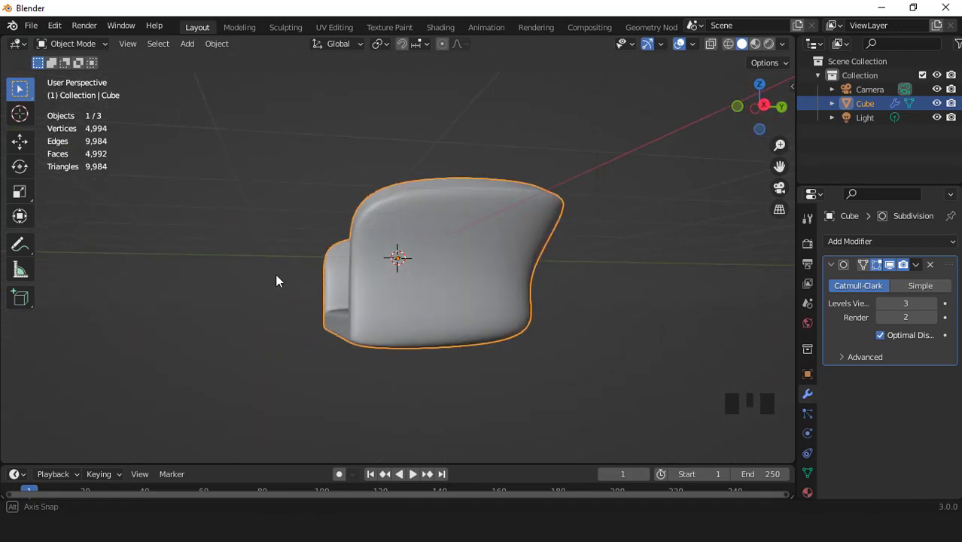
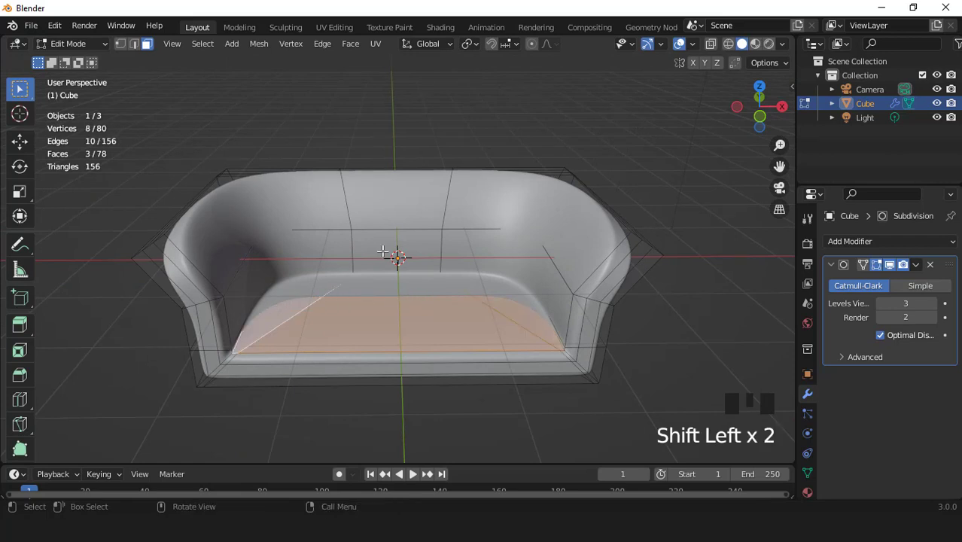
# Step: Duplicate the seat faces, separate them as Cube.001 and isolate it in local view
pyautogui.press('shift+d')
pyautogui.press('p')
pyautogui.press('Tab')
pyautogui.click(410, 321)
pyautogui.press('KP_Divide')
pyautogui.press('KP_7')
pyautogui.press('Tab')
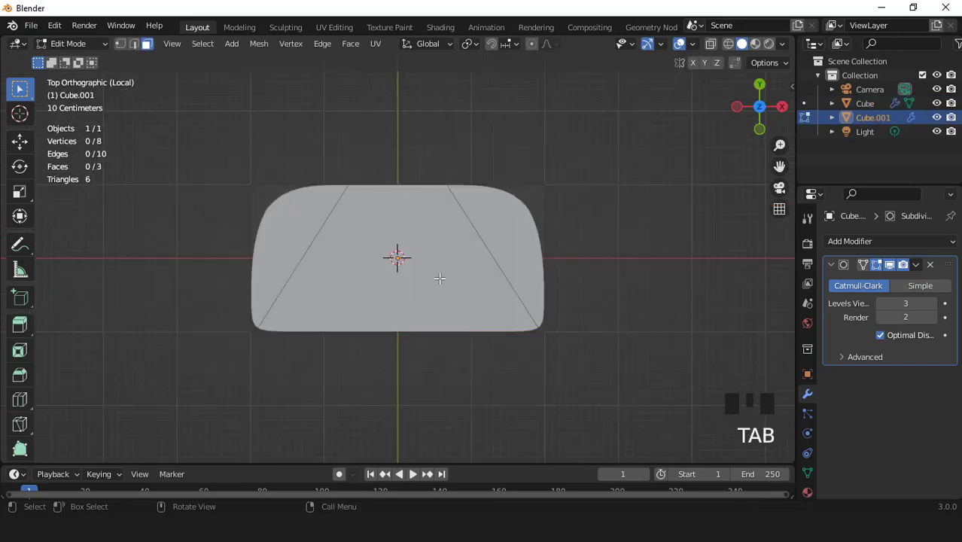
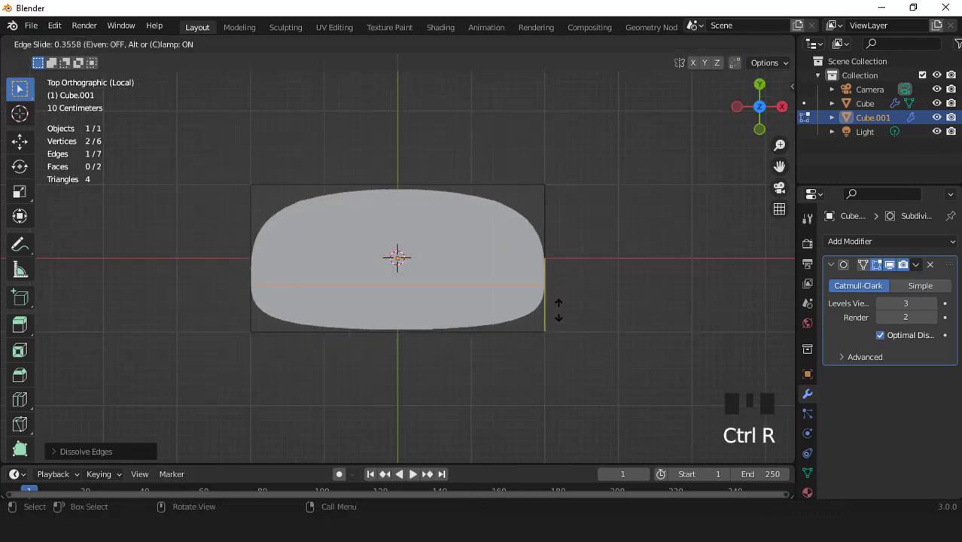
# Step: Cut one horizontal and two vertical loops across the seat piece
pyautogui.press('ctrl+r')
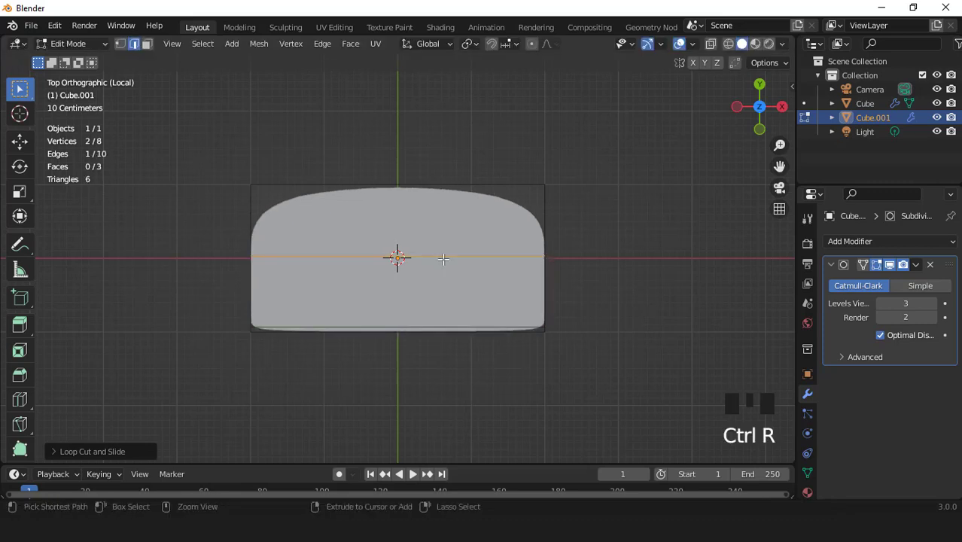
pyautogui.press('ctrl+r')
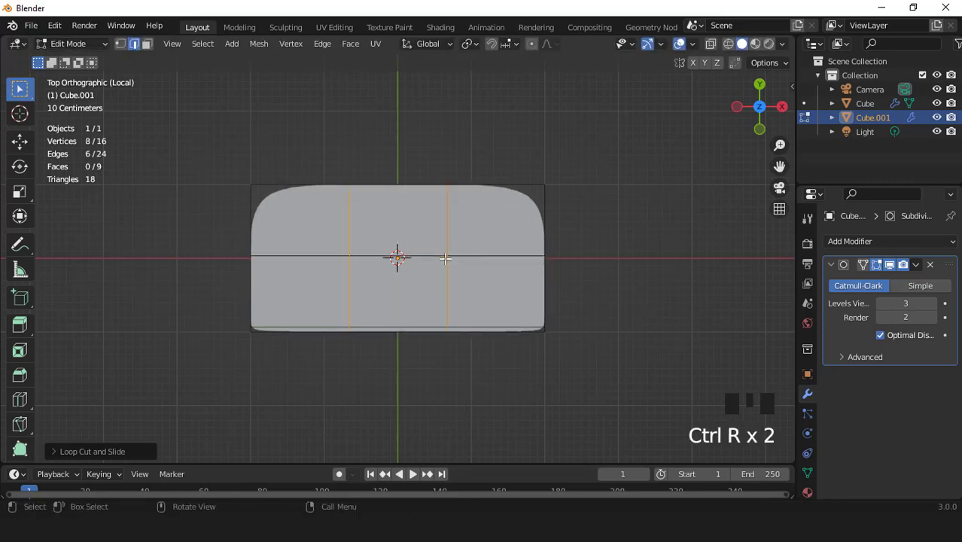
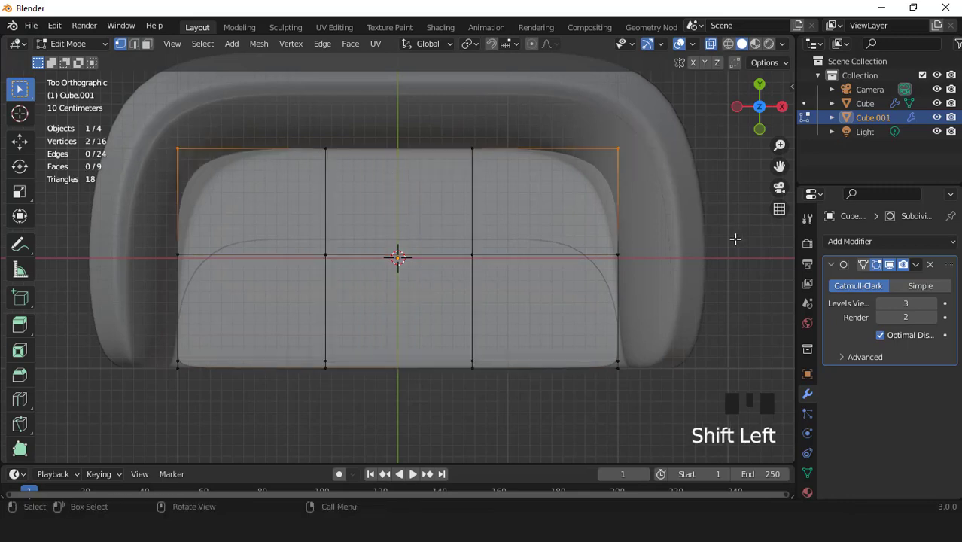
# Step: Taper the cushion's back edge inward and widen its front edge along X
pyautogui.press('s')
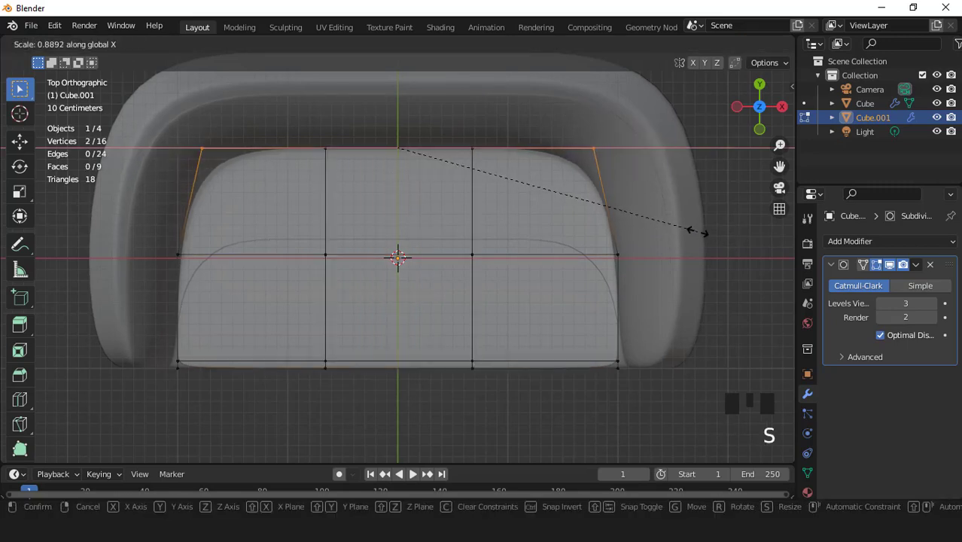
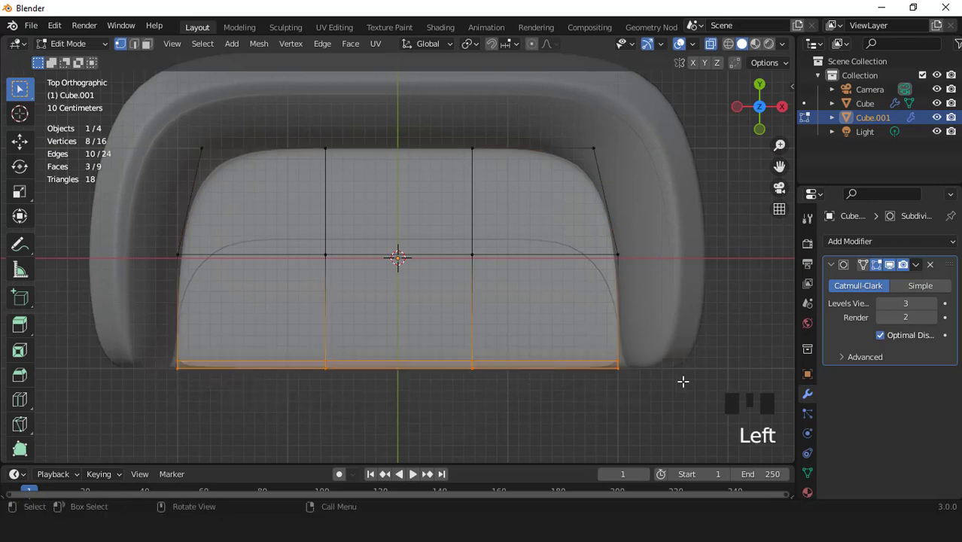
pyautogui.press('s')
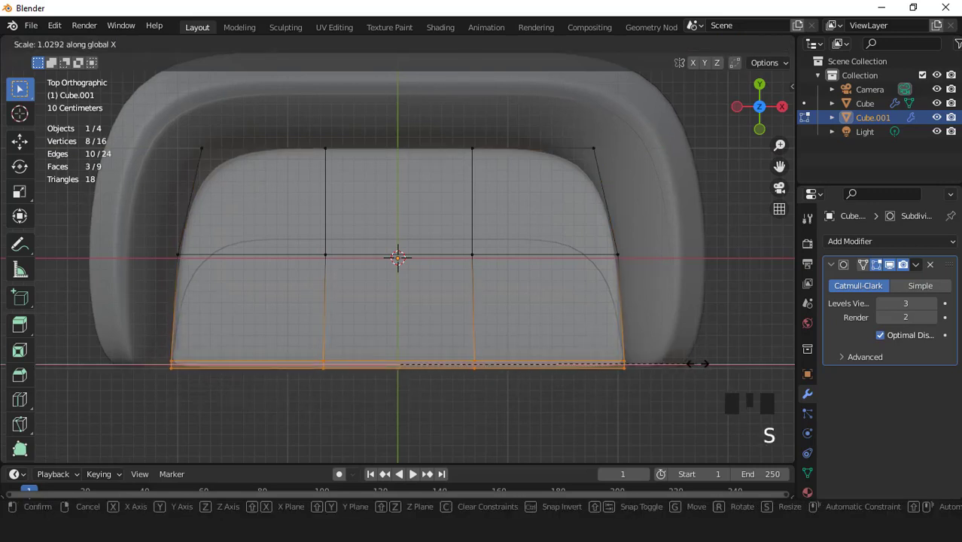
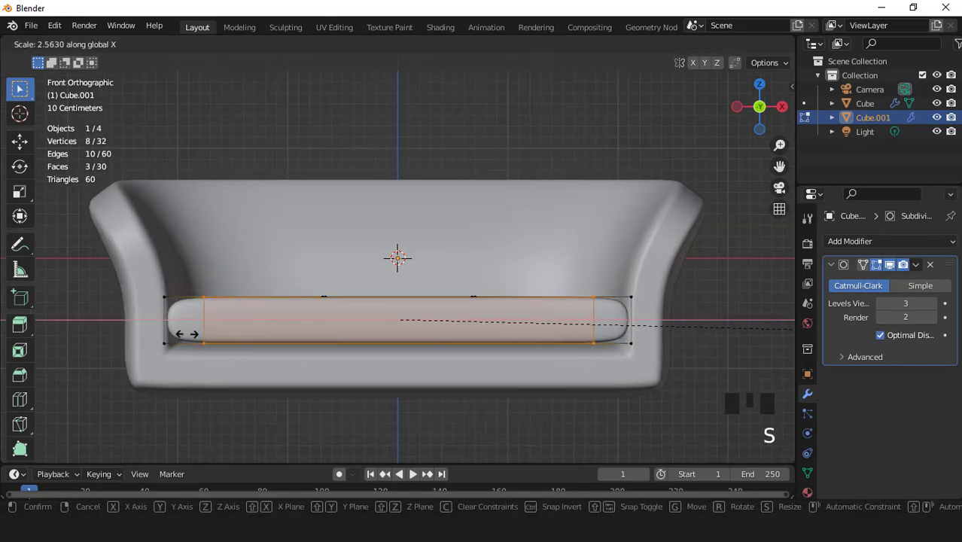
# Step: Lower the cushion slightly into the seat and narrow it along X in Object Mode
pyautogui.press('Tab')
pyautogui.scroll(-3)
pyautogui.scroll(3)
pyautogui.press('g')
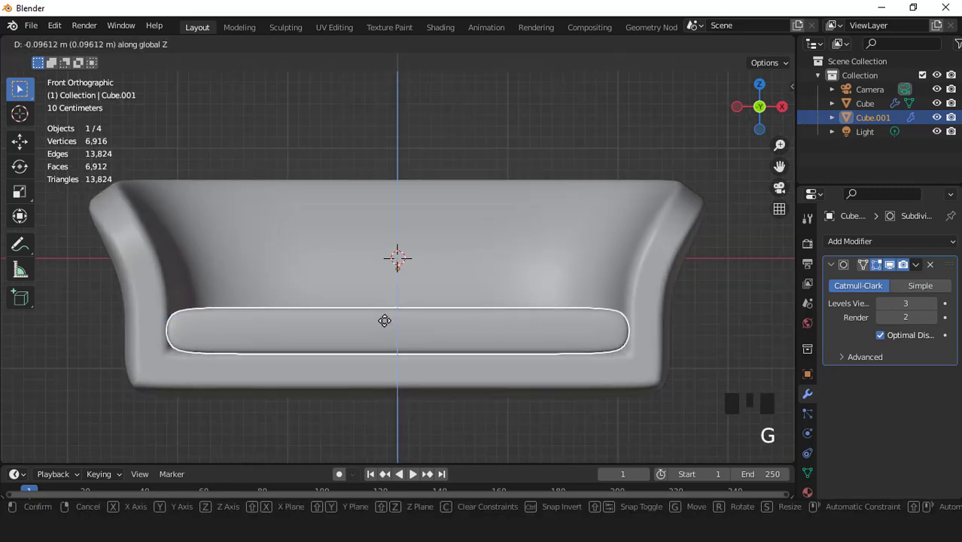
pyautogui.press('s')
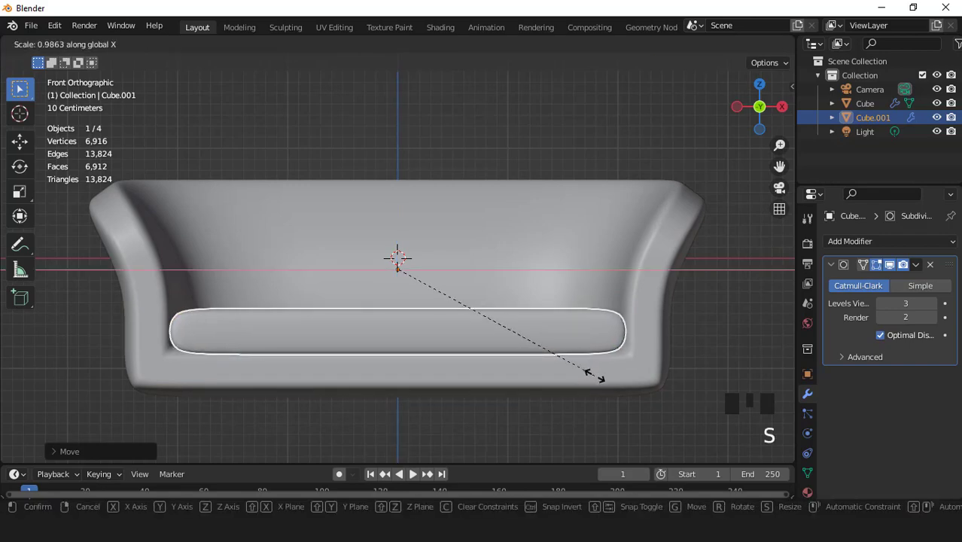
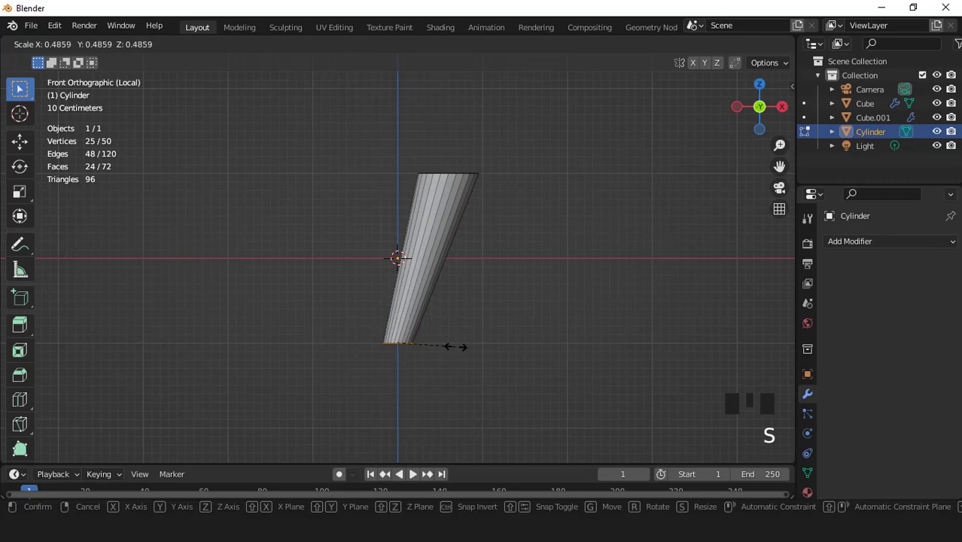
# Step: Finish tapering the leg and apply its scale with Ctrl+A
pyautogui.press('Tab')
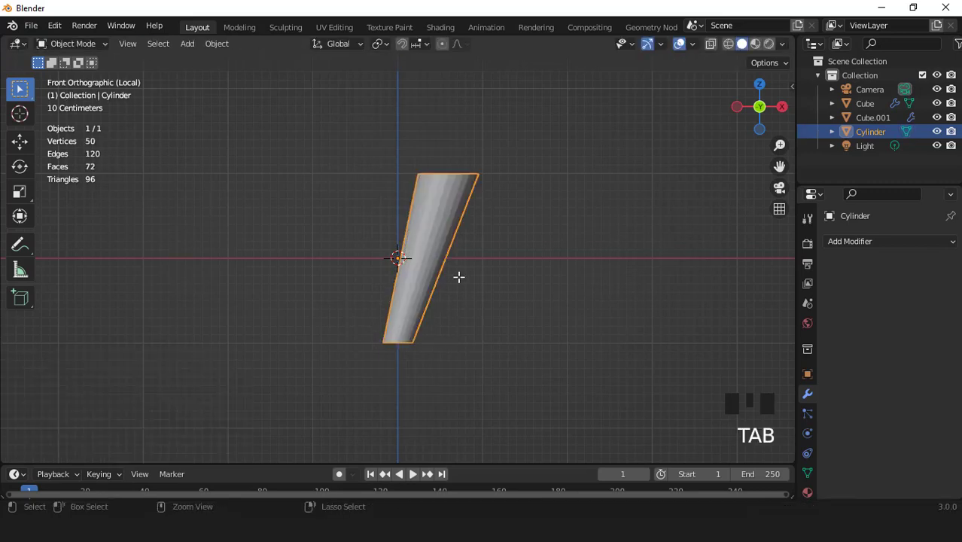
pyautogui.press('ctrl+a')
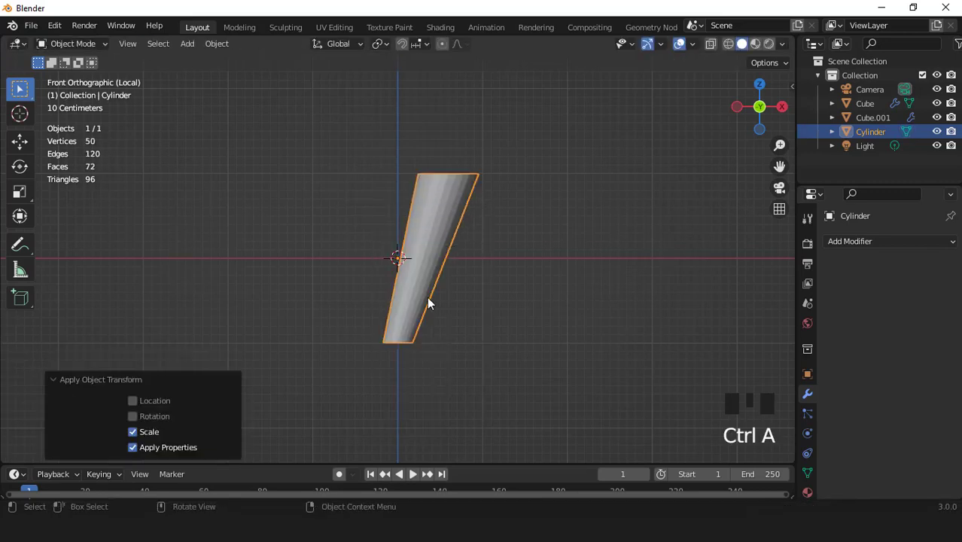
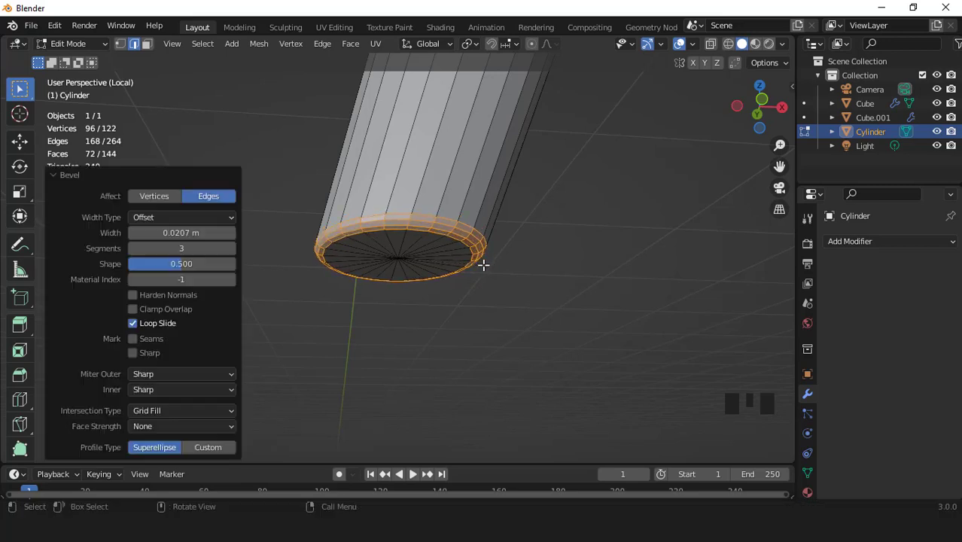
# Step: Check the beveled bottom rim from the front and below, then return to Object Mode
pyautogui.scroll(-3)
pyautogui.press('KP_1')
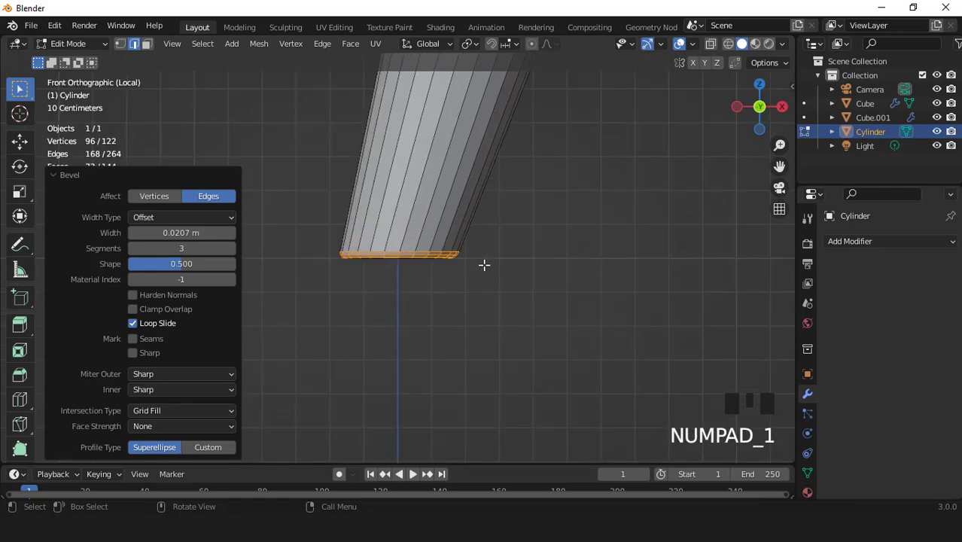
pyautogui.press('Tab')
pyautogui.scroll(-3)
pyautogui.moveTo(428, 183); pyautogui.dragTo(487, 252)
pyautogui.scroll(-3)
pyautogui.moveTo(440, 207); pyautogui.dragTo(468, 235)
pyautogui.scroll(3)
pyautogui.press('Tab')
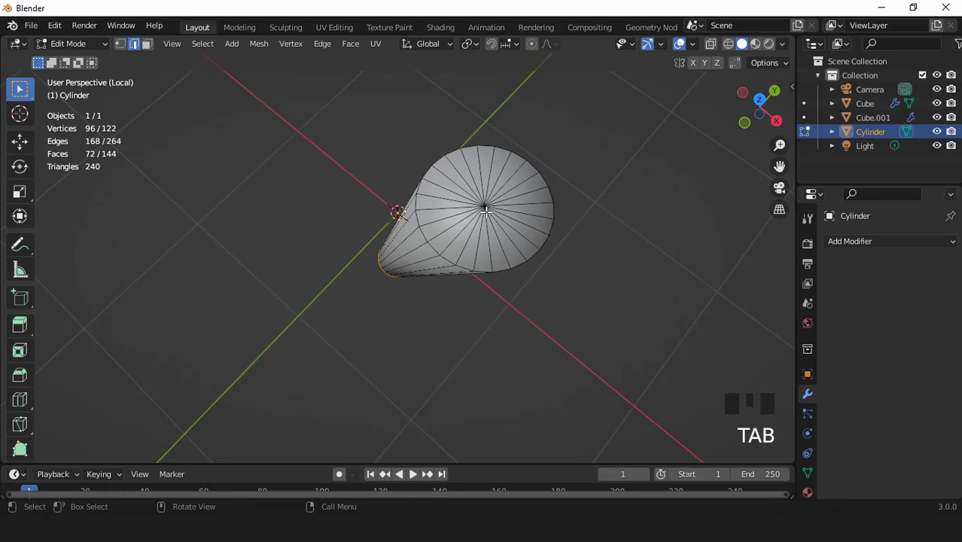
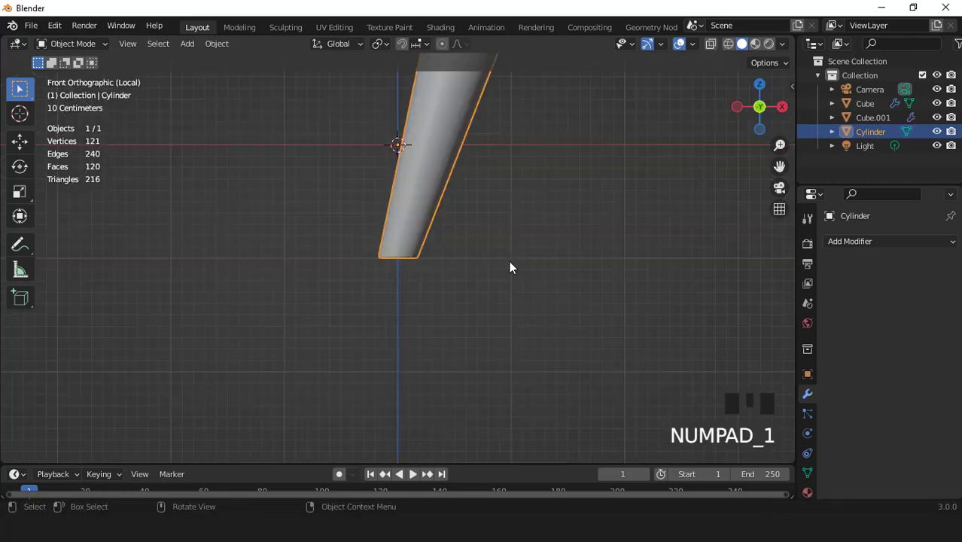
# Step: Reposition the view to center the leg alongside the sofa
pyautogui.scroll(-3)
pyautogui.moveTo(467, 265); pyautogui.dragTo(812, 466)
pyautogui.moveTo(812, 466); pyautogui.dragTo(849, 413)
pyautogui.scroll(-3)
# Step: Leave Local View, lower the leg below the sofa, shrink it to about half and slide it toward the left end
pyautogui.moveTo(837, 435); pyautogui.dragTo(881, 414)
pyautogui.scroll(-3)
pyautogui.click(882, 413)
pyautogui.press('KP_Divide')
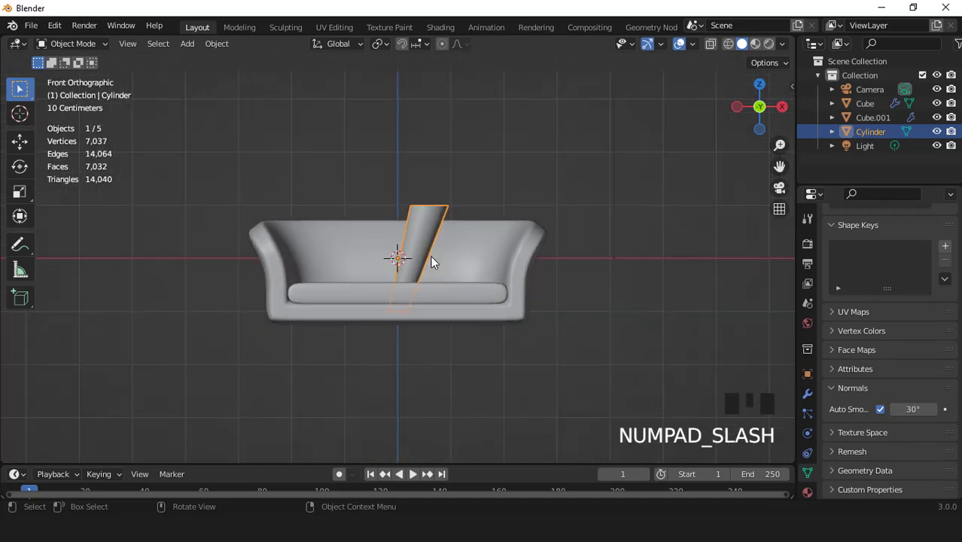
pyautogui.press('g')
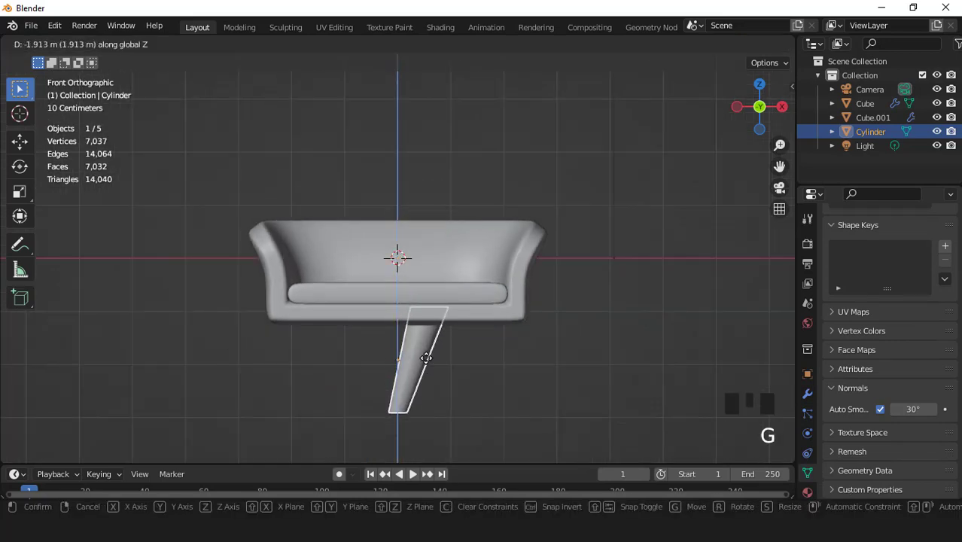
pyautogui.press('s')
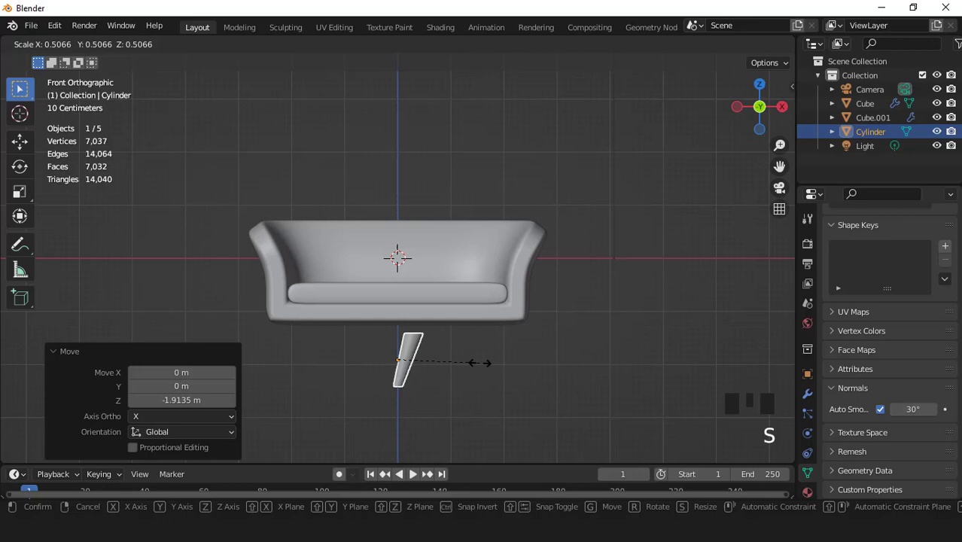
pyautogui.press('g')
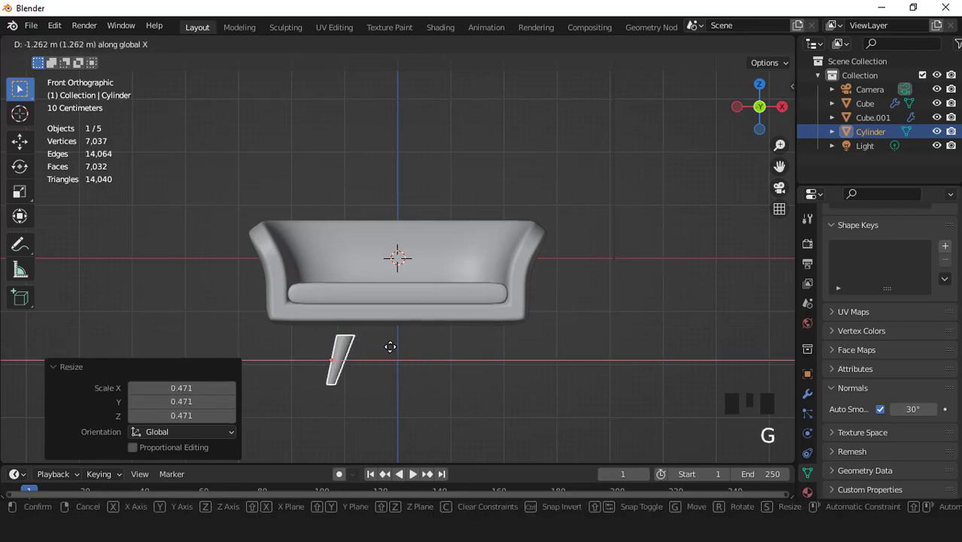
pyautogui.press('g')
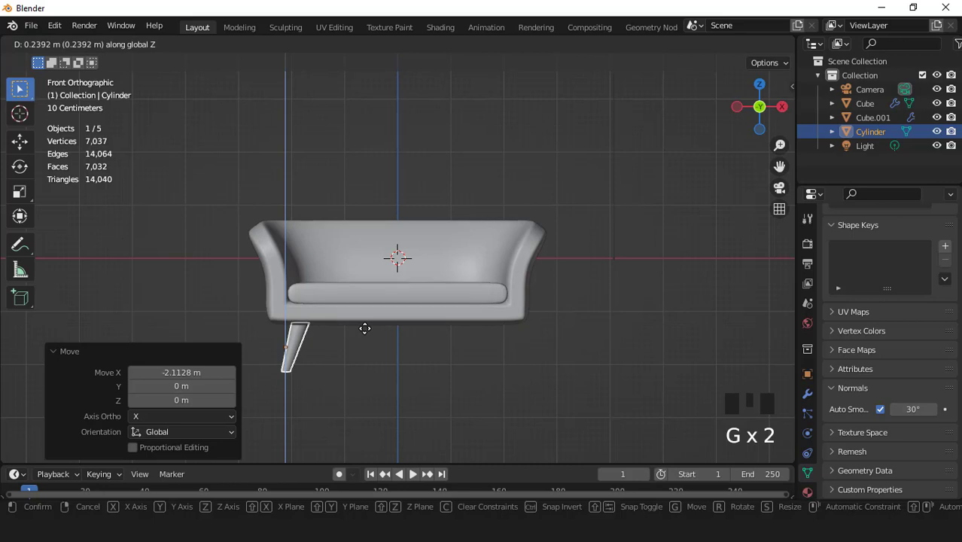
# Step: With X-Ray on, move the leg to the front corner and turn it 45 degrees around the vertical axis
pyautogui.press('ctrl+KP_7')
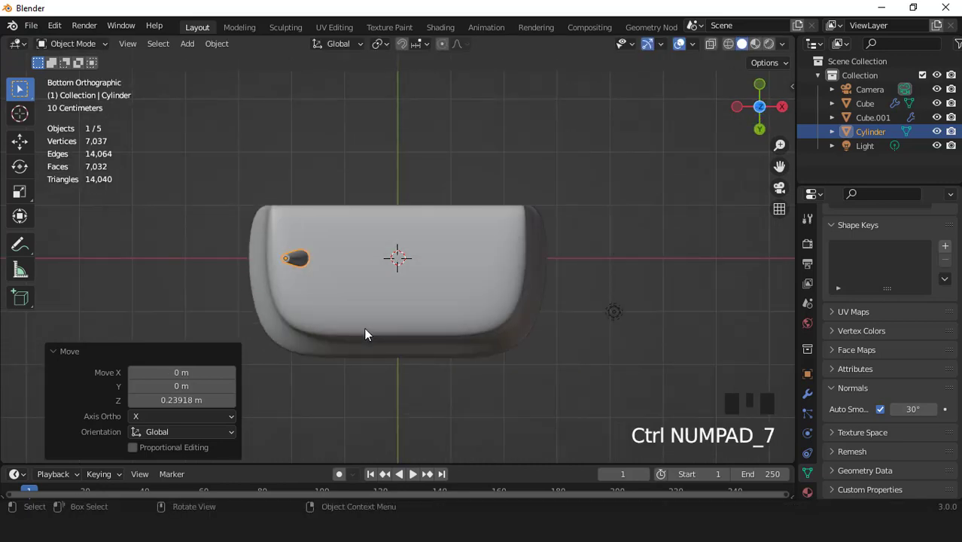
pyautogui.press('g')
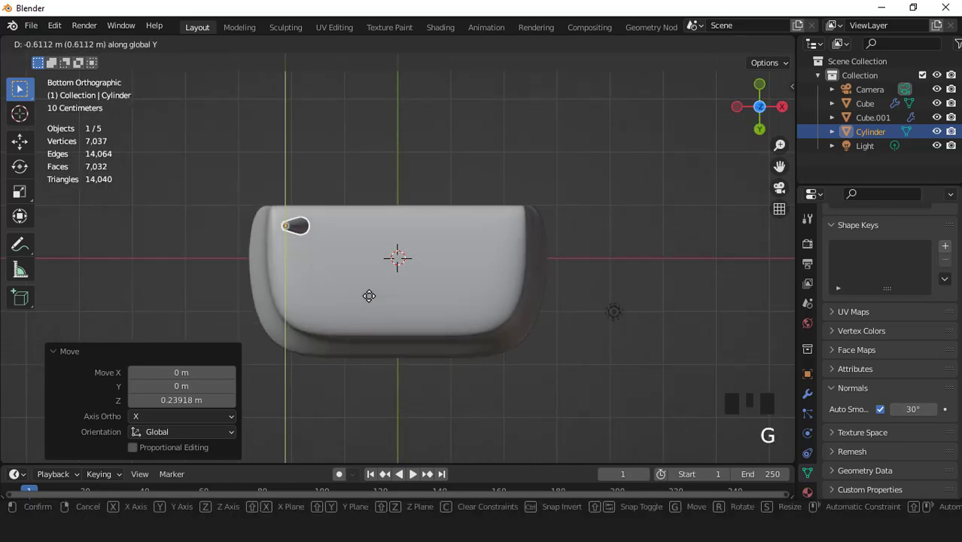
pyautogui.press('KP_7')
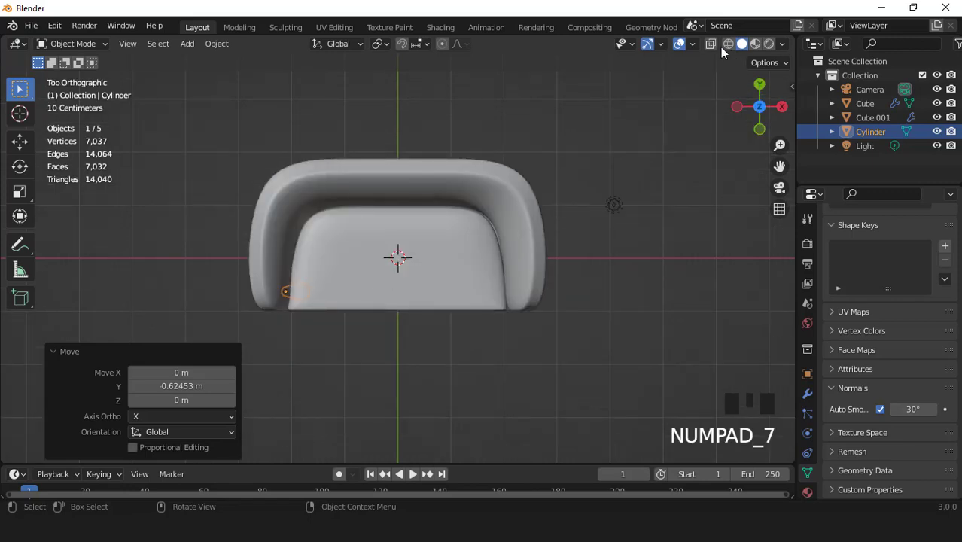
pyautogui.click(713, 46)
pyautogui.scroll(3)
pyautogui.press('r')
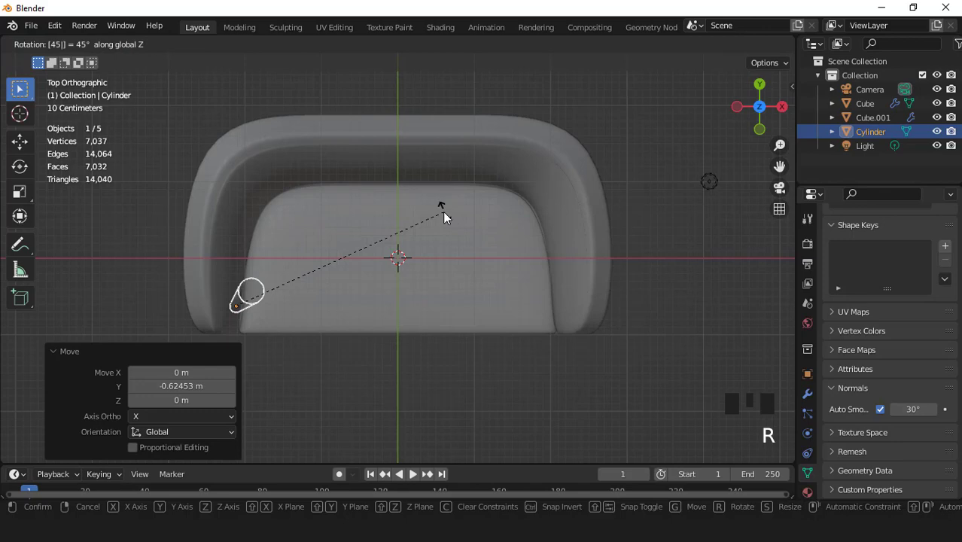
pyautogui.press('g')
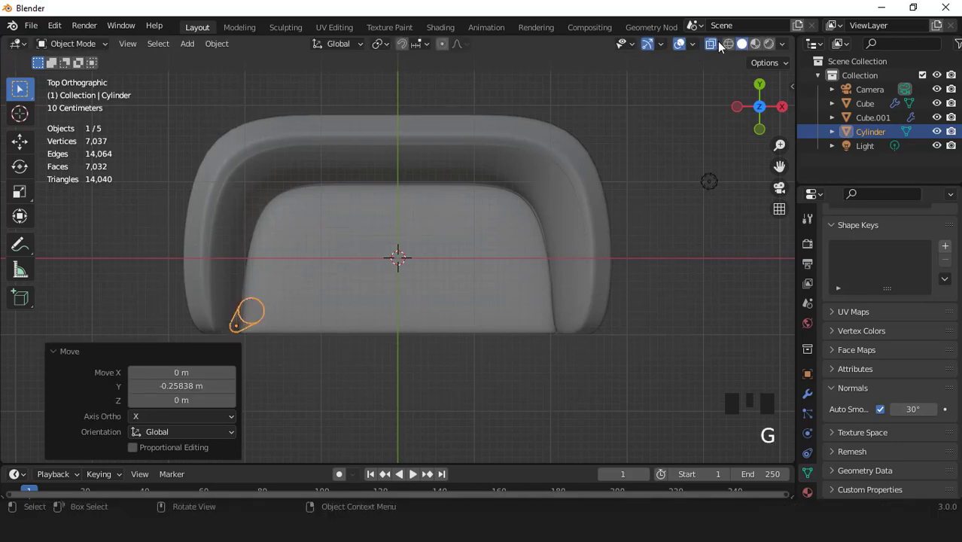
pyautogui.click(723, 47)
# Step: From the front view, shrink the leg slightly more and lift it to meet the sofa base
pyautogui.scroll(-3)
pyautogui.moveTo(429, 188); pyautogui.dragTo(425, 152)
pyautogui.press('KP_1')
pyautogui.scroll(3)
pyautogui.press('s')
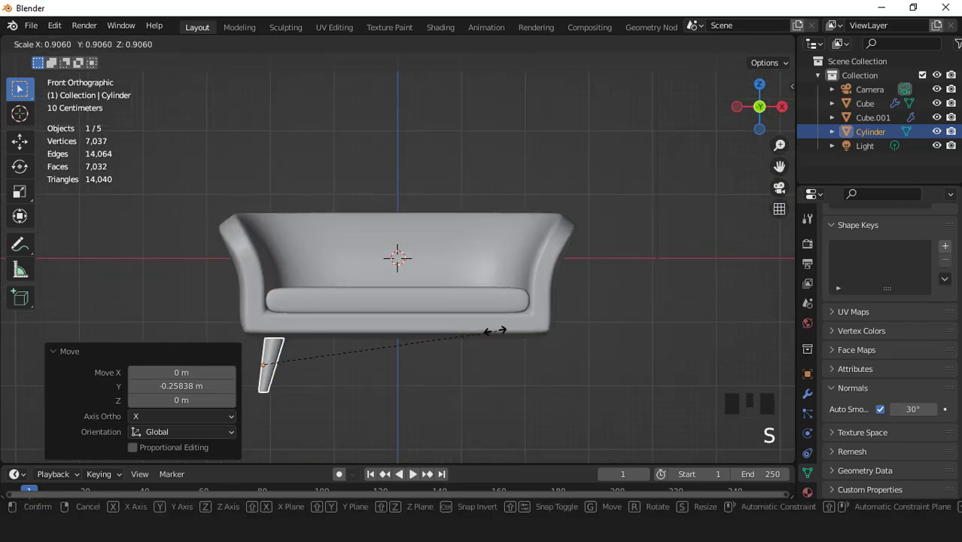
pyautogui.press('g')
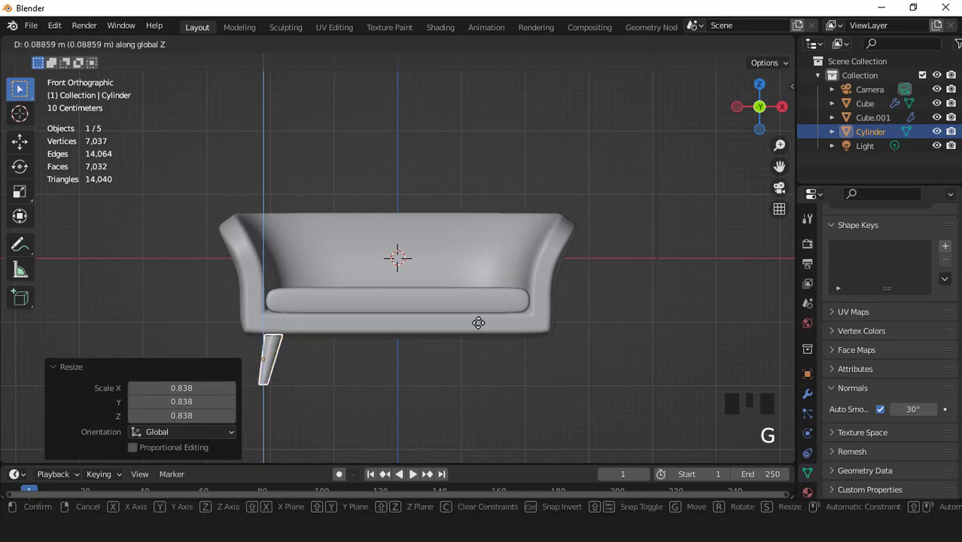
pyautogui.press('ctrl+KP_7')
pyautogui.scroll(3)
pyautogui.scroll(3)
pyautogui.press('ctrl+a')
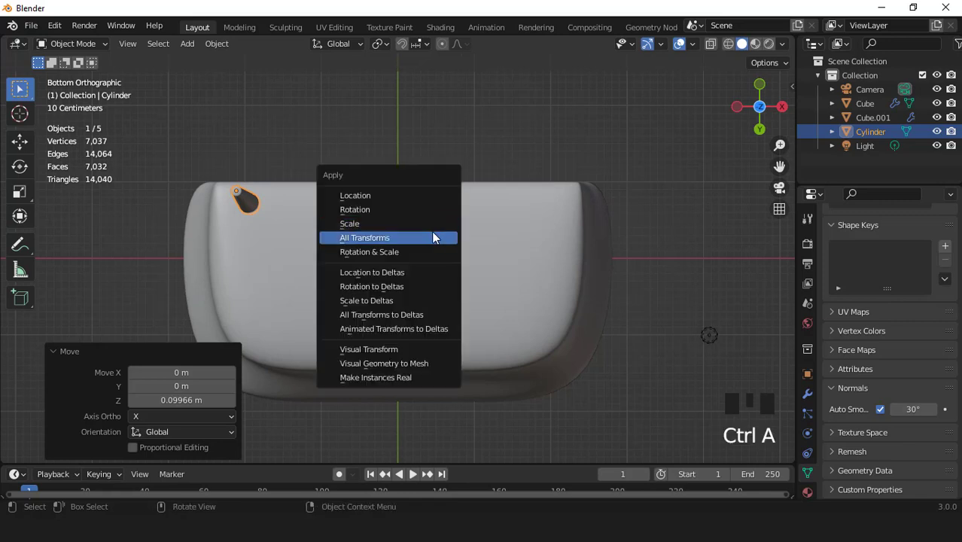
# Step: Apply All Transforms to the leg and add a Mirror modifier so a second leg appears opposite
pyautogui.moveTo(807, 404); pyautogui.dragTo(825, 366)
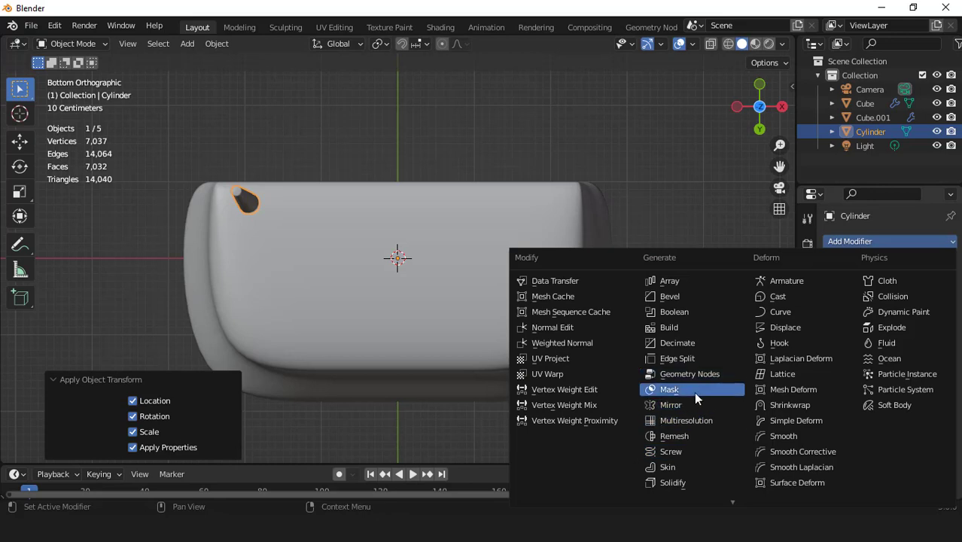
pyautogui.click(696, 409)
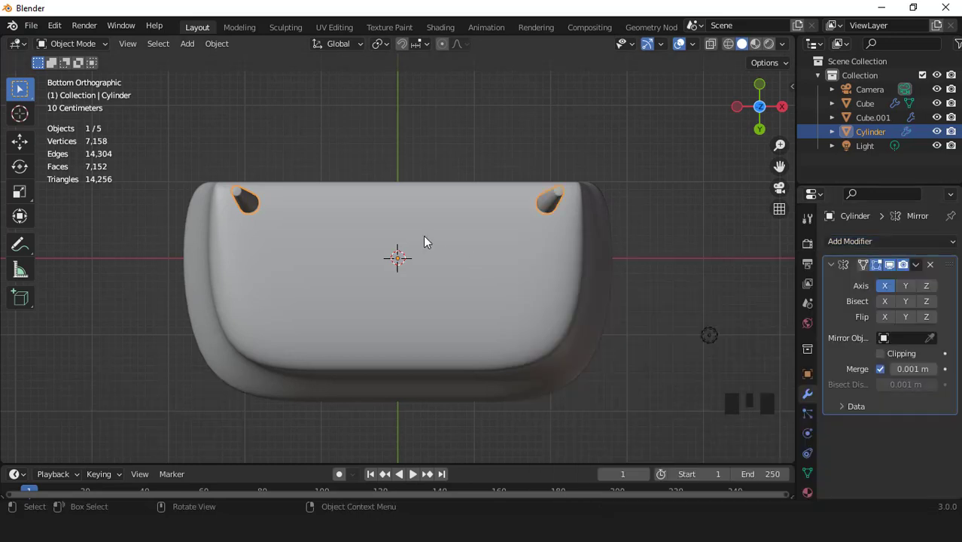
pyautogui.press('Tab')
# Step: Duplicate the whole leg mesh toward the other end and rotate the copy 90 degrees, giving four legs
pyautogui.press('a')
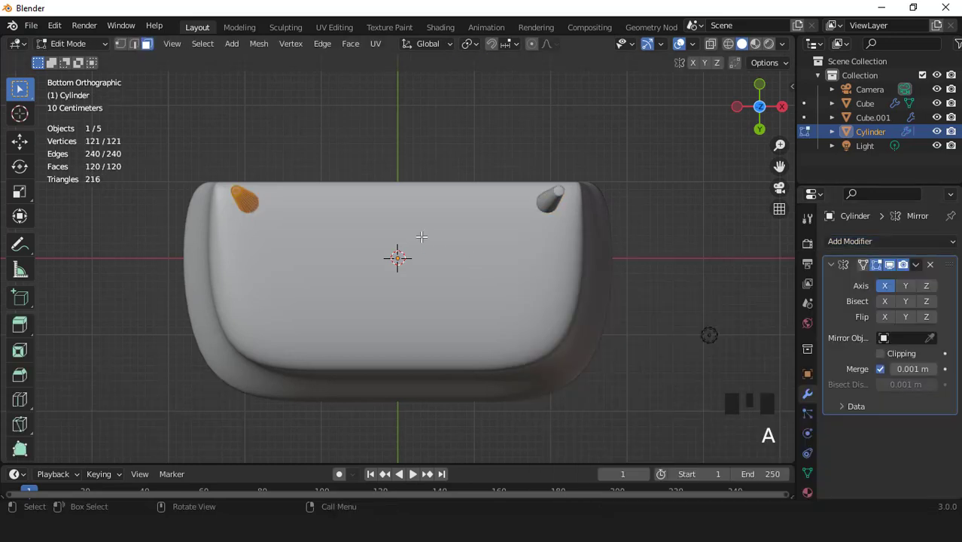
pyautogui.press('shift+d')
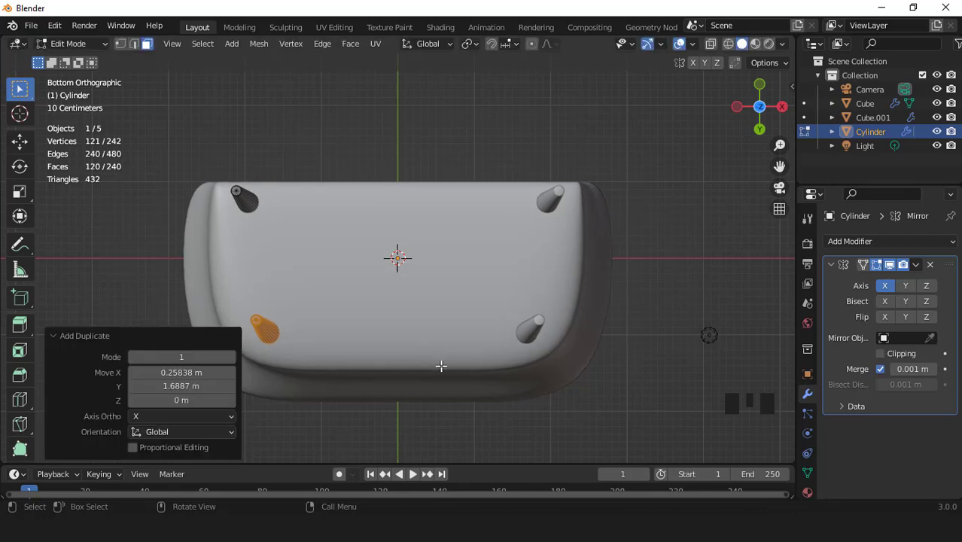
pyautogui.press('KP_7')
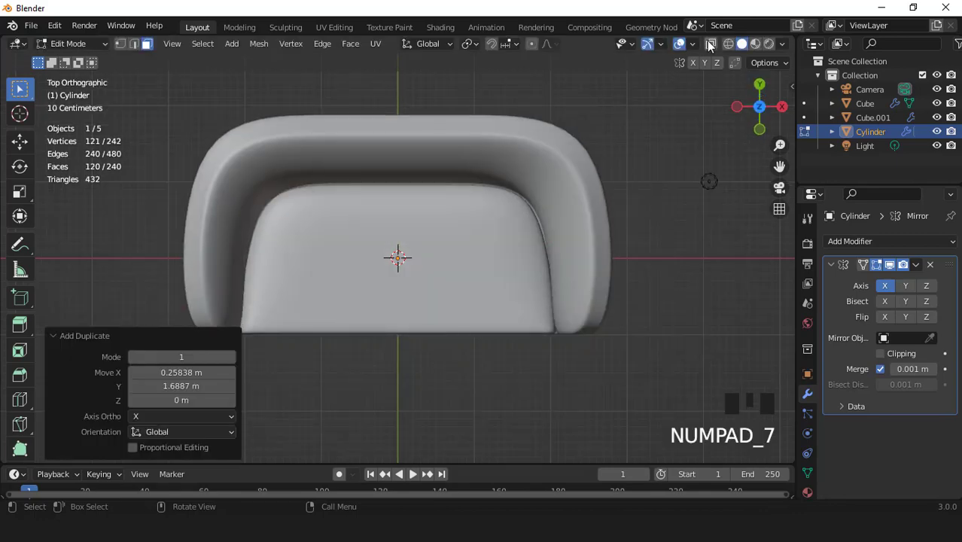
pyautogui.click(713, 46)
pyautogui.scroll(3)
pyautogui.press('r')
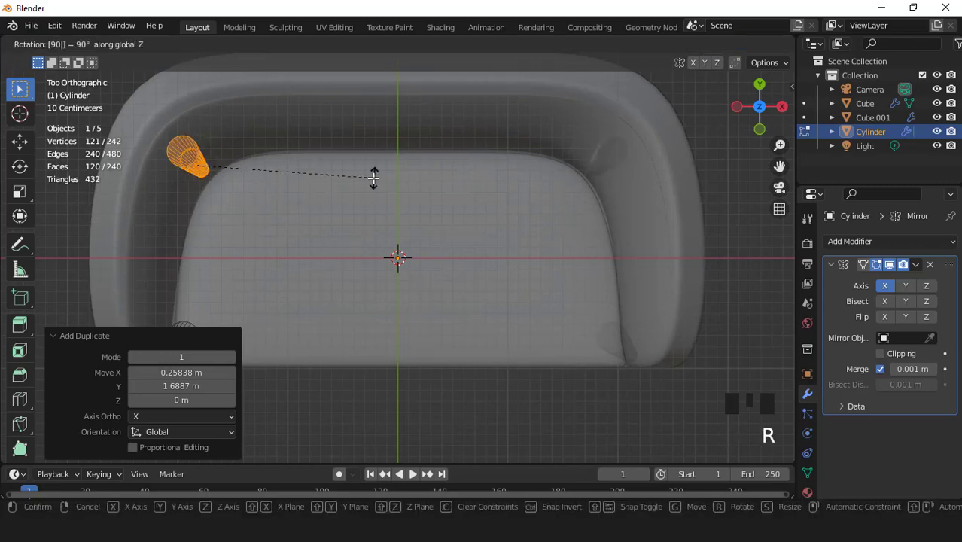
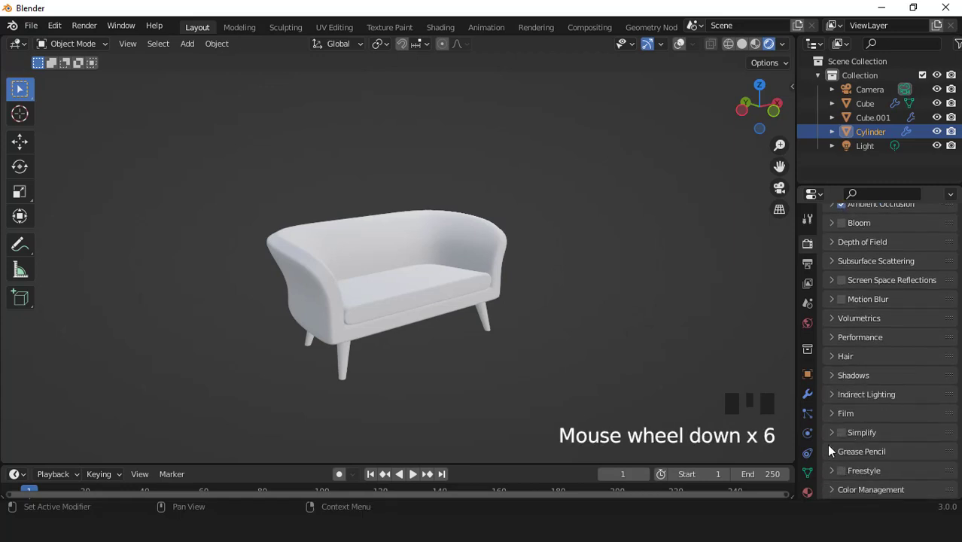
# Step: Give the sofa body a new material with a blue Base Color
pyautogui.moveTo(835, 423); pyautogui.dragTo(896, 450)
pyautogui.scroll(-3)
pyautogui.click(887, 422)
pyautogui.scroll(3)
pyautogui.moveTo(680, 50); pyautogui.dragTo(598, 150)
pyautogui.click(515, 214)
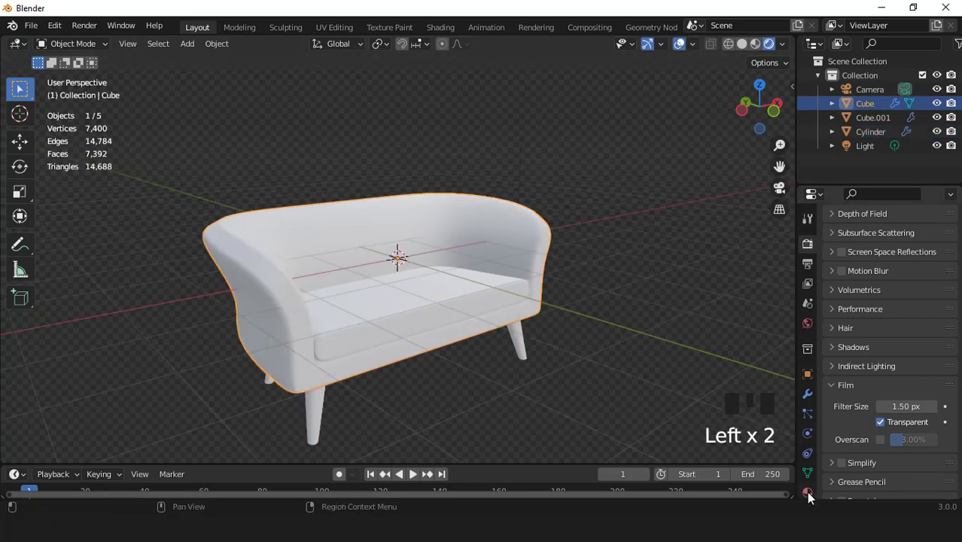
pyautogui.click(812, 498)
pyautogui.moveTo(910, 304); pyautogui.dragTo(903, 320)
pyautogui.click(914, 456)
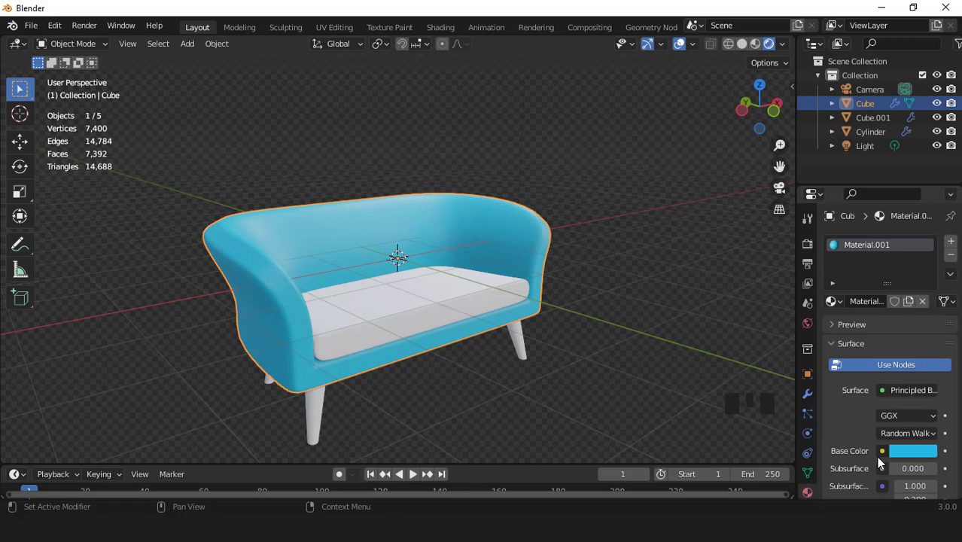
# Step: Select the seat cushion and browse the existing materials to reuse the blue one
pyautogui.scroll(-3)
pyautogui.scroll(-3)
pyautogui.scroll(-3)
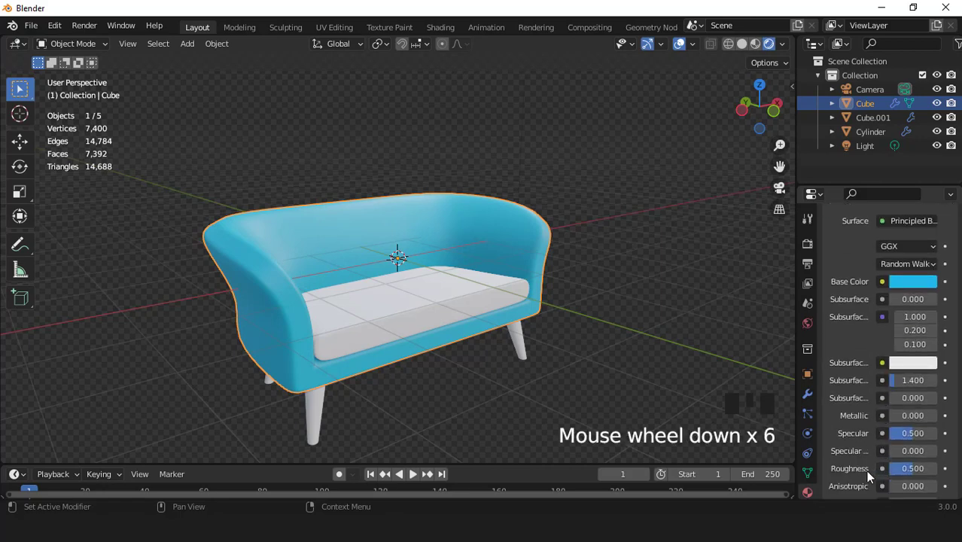
pyautogui.moveTo(908, 474); pyautogui.dragTo(524, 278)
pyautogui.moveTo(525, 278); pyautogui.dragTo(493, 311)
pyautogui.click(494, 311)
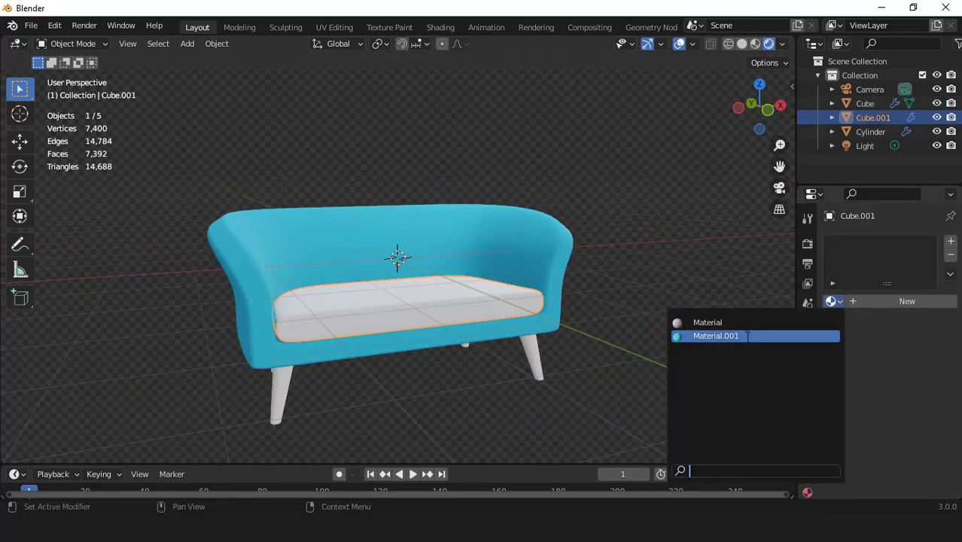
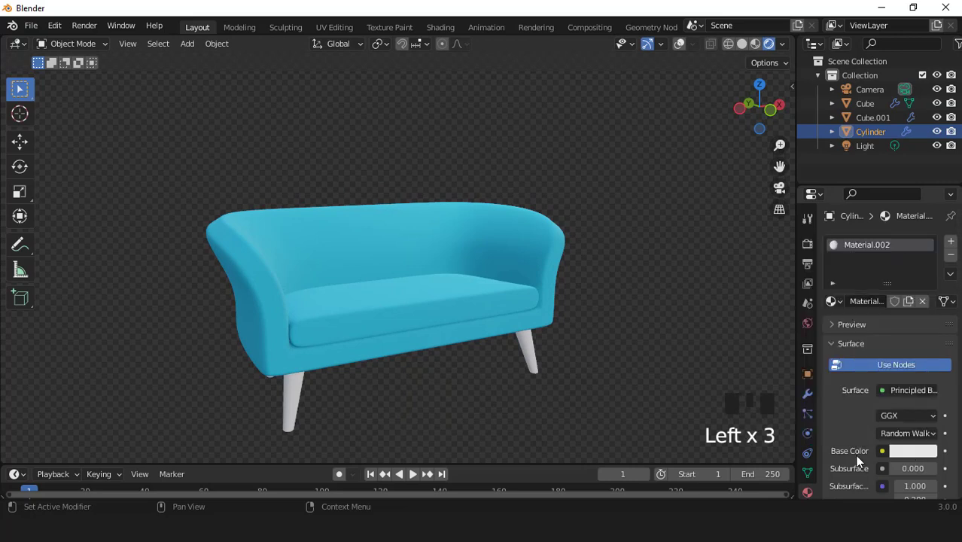
# Step: Darken the legs' own material to grey by lowering its Base Color value to about 0.384
pyautogui.scroll(-3)
pyautogui.scroll(-3)
pyautogui.scroll(-3)
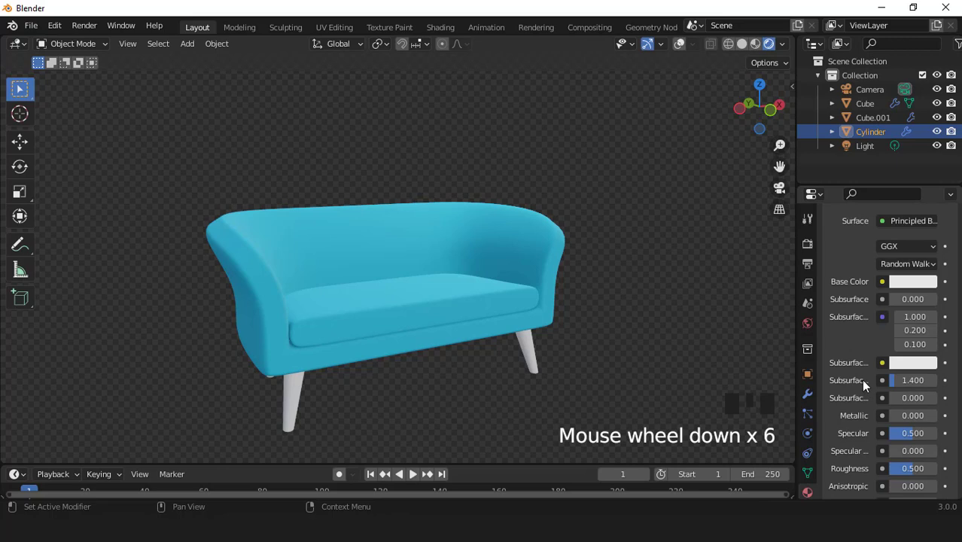
pyautogui.scroll(-3)
pyautogui.scroll(3)
pyautogui.scroll(-3)
pyautogui.scroll(-3)
pyautogui.moveTo(898, 390); pyautogui.dragTo(839, 389)
pyautogui.moveTo(471, 282); pyautogui.dragTo(915, 256)
pyautogui.click(915, 257)
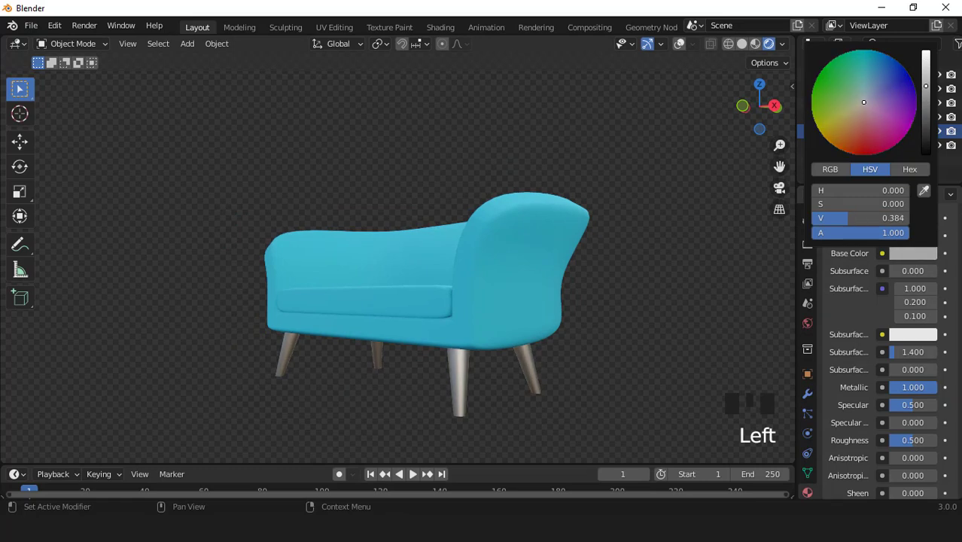
pyautogui.moveTo(578, 285); pyautogui.dragTo(581, 266)
pyautogui.press('KP_1')
pyautogui.click(682, 55)
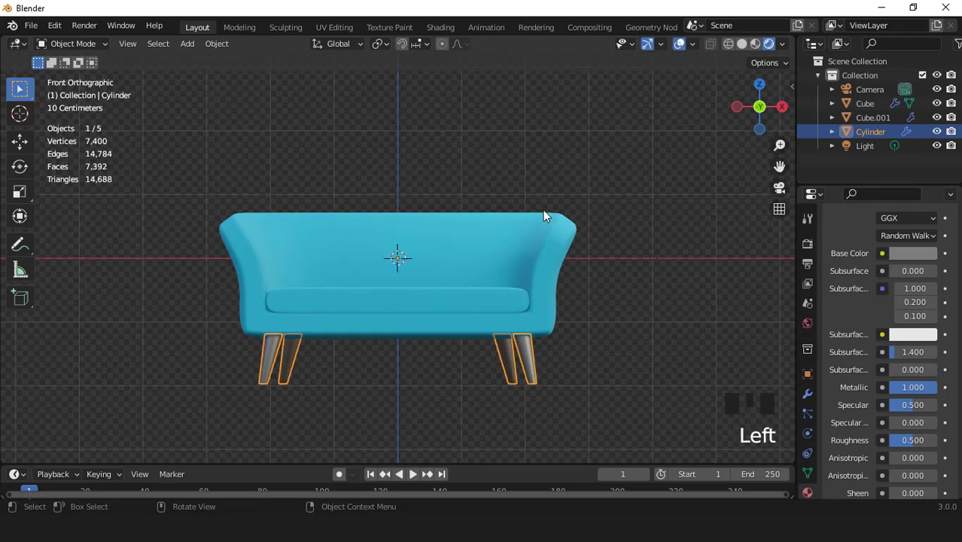
# Step: Scale the leg mesh to about 0.93 in X and Y only, slimming the legs without changing height
pyautogui.press('Tab')
pyautogui.press('a')
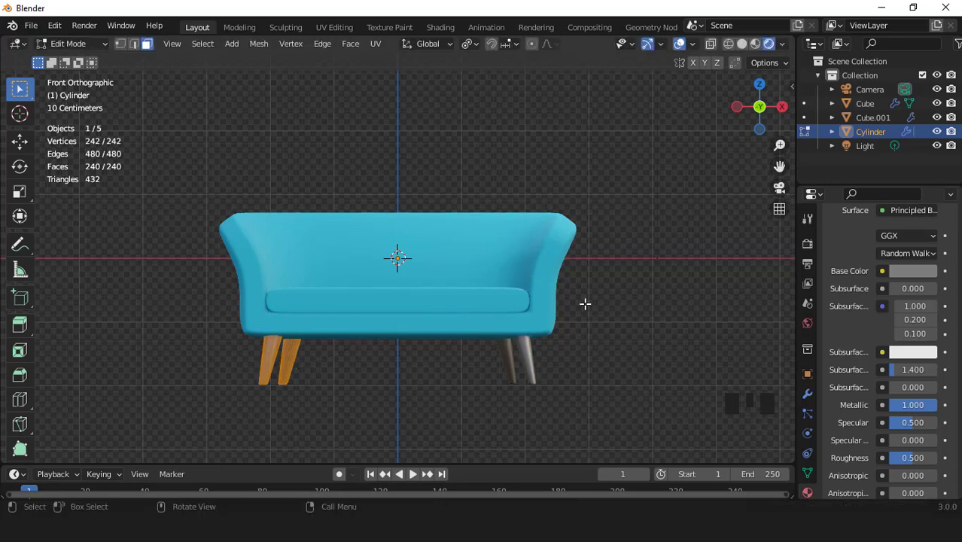
pyautogui.press('s')
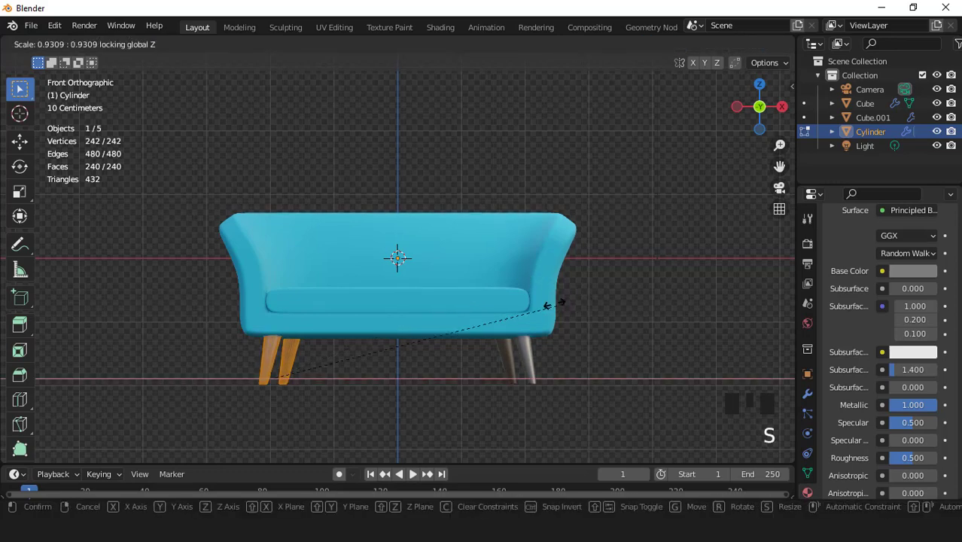
pyautogui.press('Tab')
# Step: Look at the finished sofa through the camera view
pyautogui.click(623, 144)
pyautogui.scroll(-3)
pyautogui.moveTo(470, 290); pyautogui.dragTo(450, 297)
pyautogui.press('KP_0')
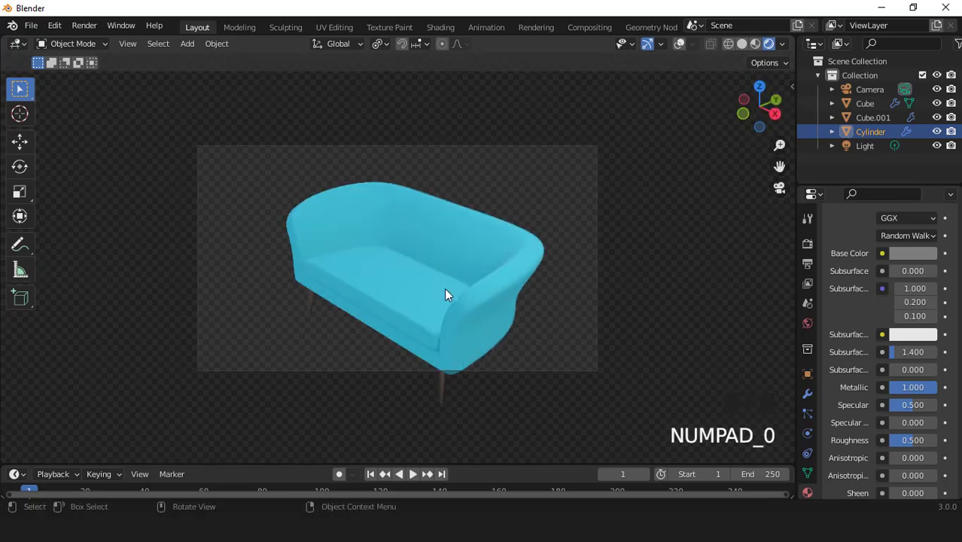
# Step: Align the camera to the current view, then move it closer so the sofa fills the frame
pyautogui.scroll(-3)
pyautogui.moveTo(459, 289); pyautogui.dragTo(553, 239)
pyautogui.scroll(-3)
pyautogui.press('ctrl+alt+KP_0')
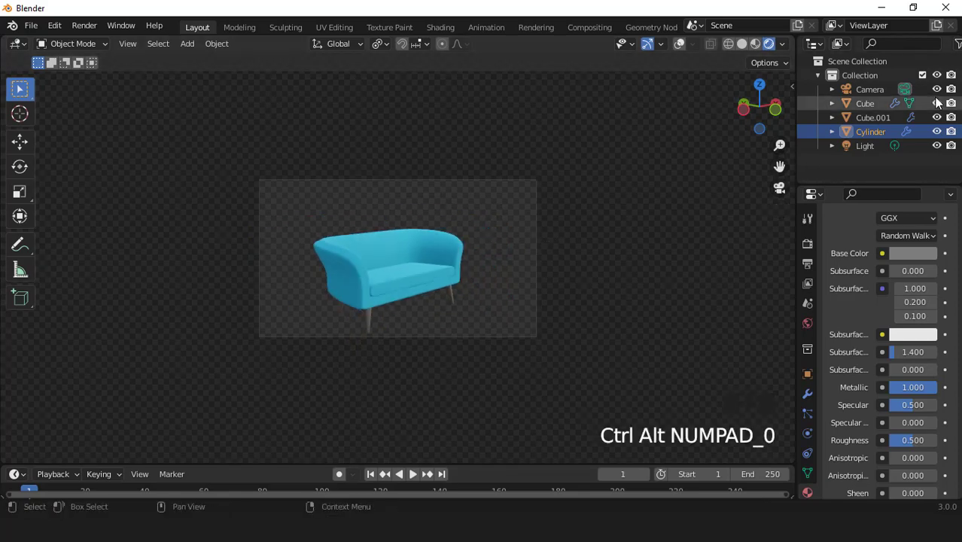
pyautogui.click(858, 96)
pyautogui.scroll(3)
pyautogui.press('g')
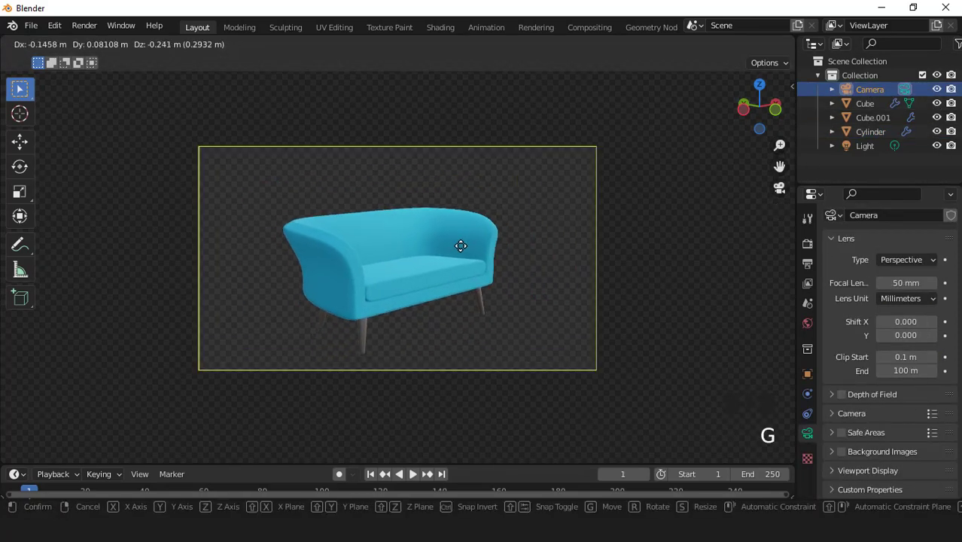